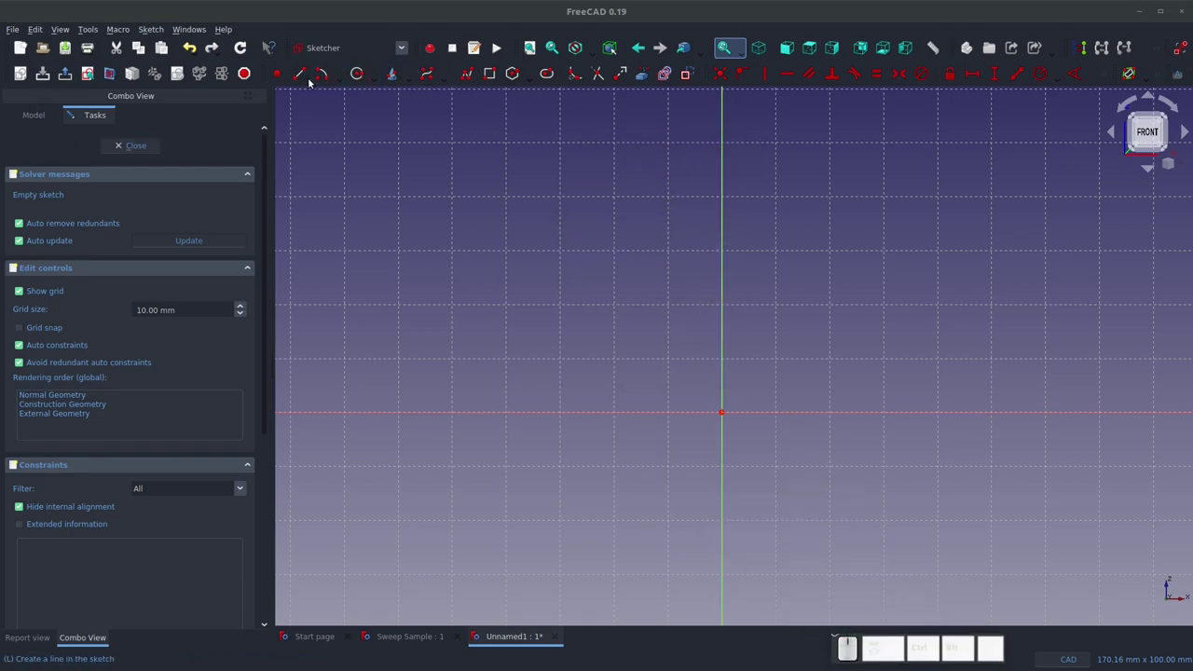
# Step: Draw the arching B-spline profile by placing its poles, then close the sketch
pyautogui.click(435, 80)
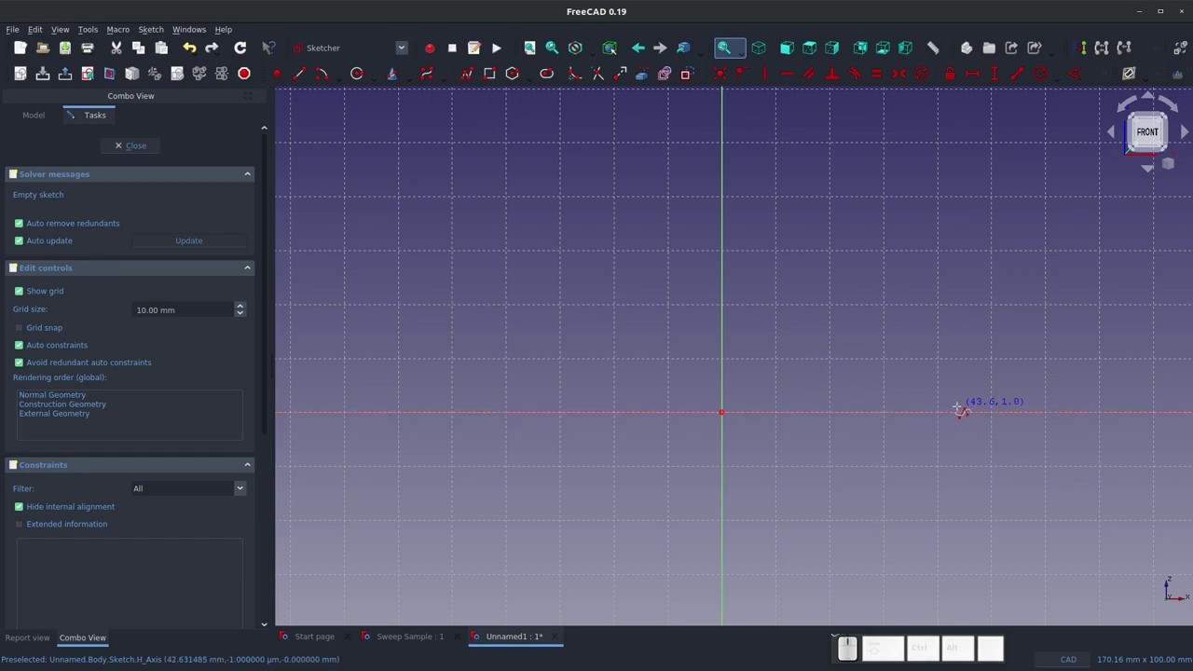
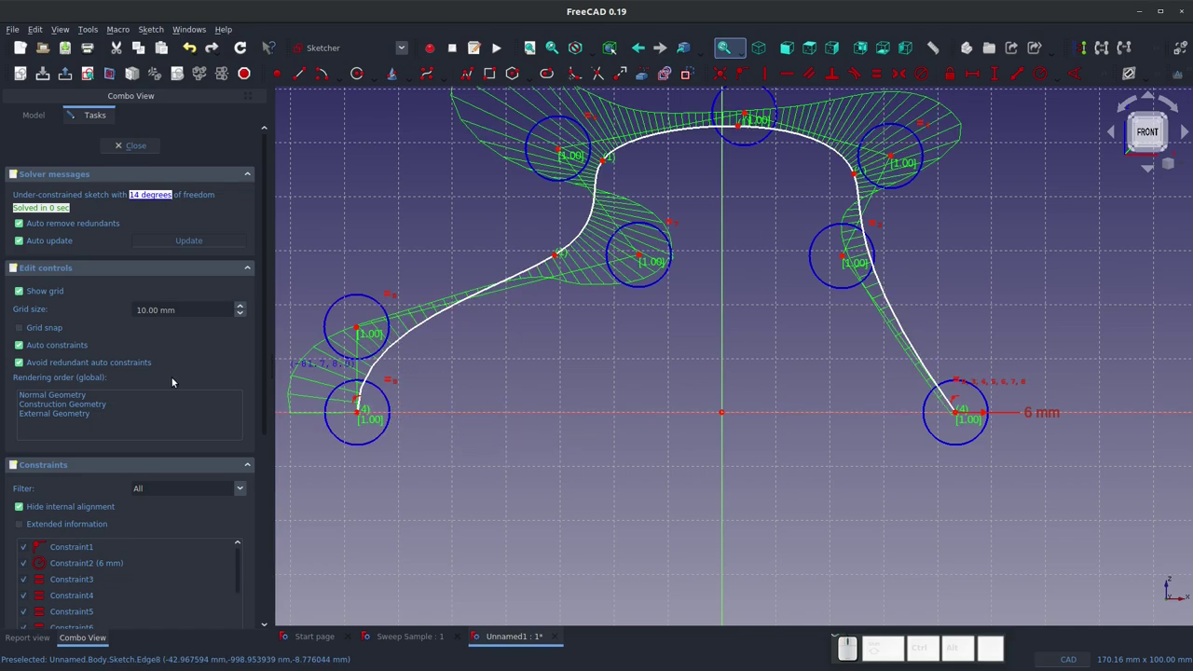
pyautogui.press('Escape')
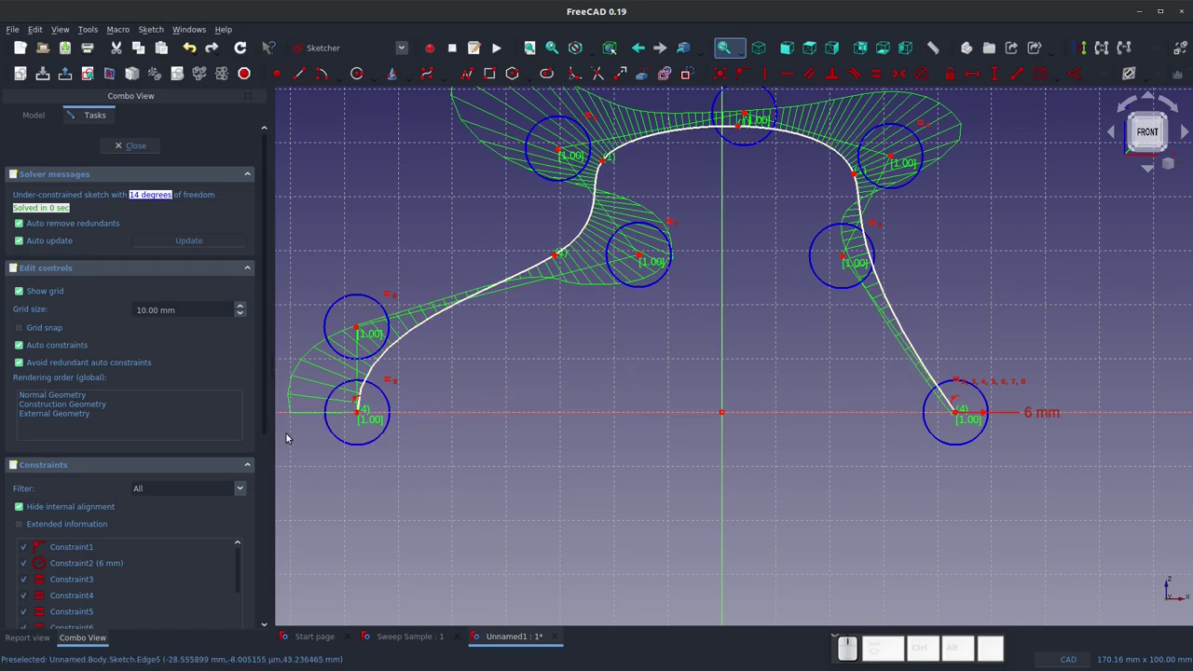
pyautogui.click(138, 152)
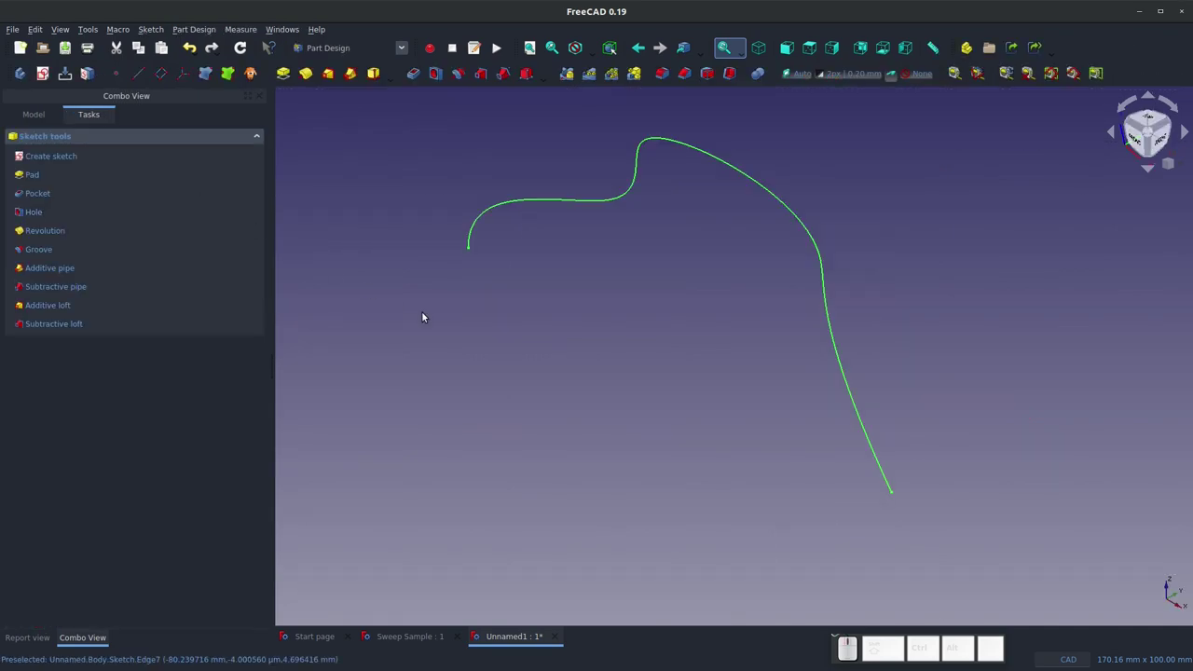
# Step: Start a sketch on XY_Plane and draw a B-spline rail from the profile's endpoint
pyautogui.click(695, 369)
pyautogui.click(47, 76)
pyautogui.scroll(-3)
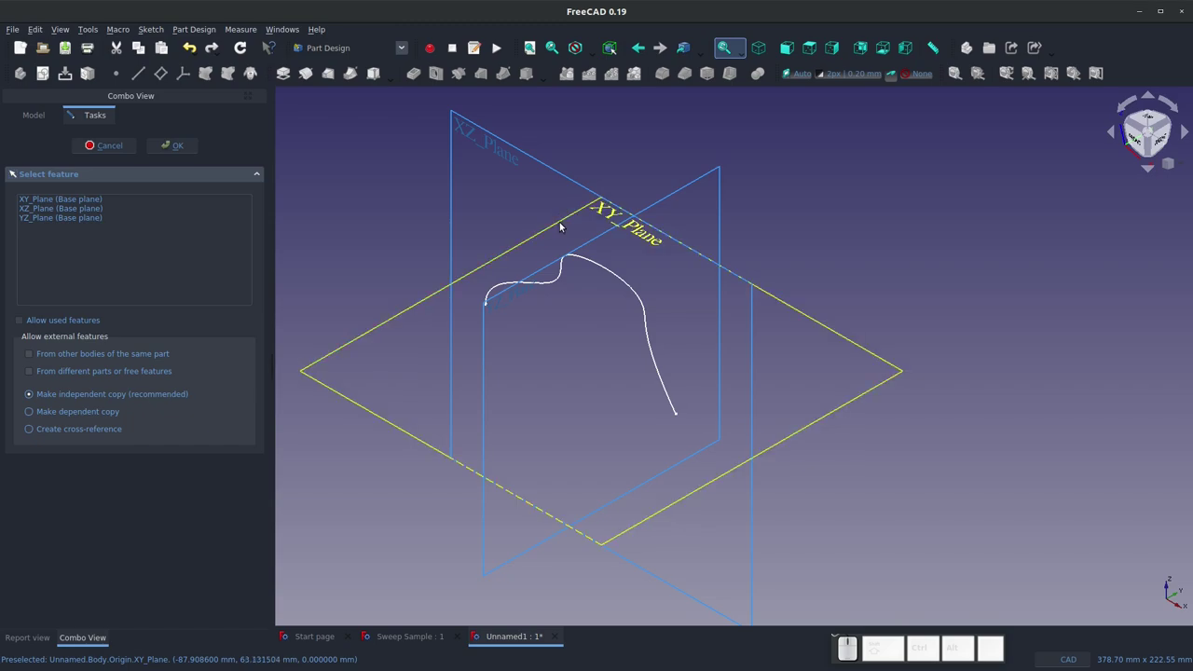
pyautogui.click(564, 223)
pyautogui.click(170, 146)
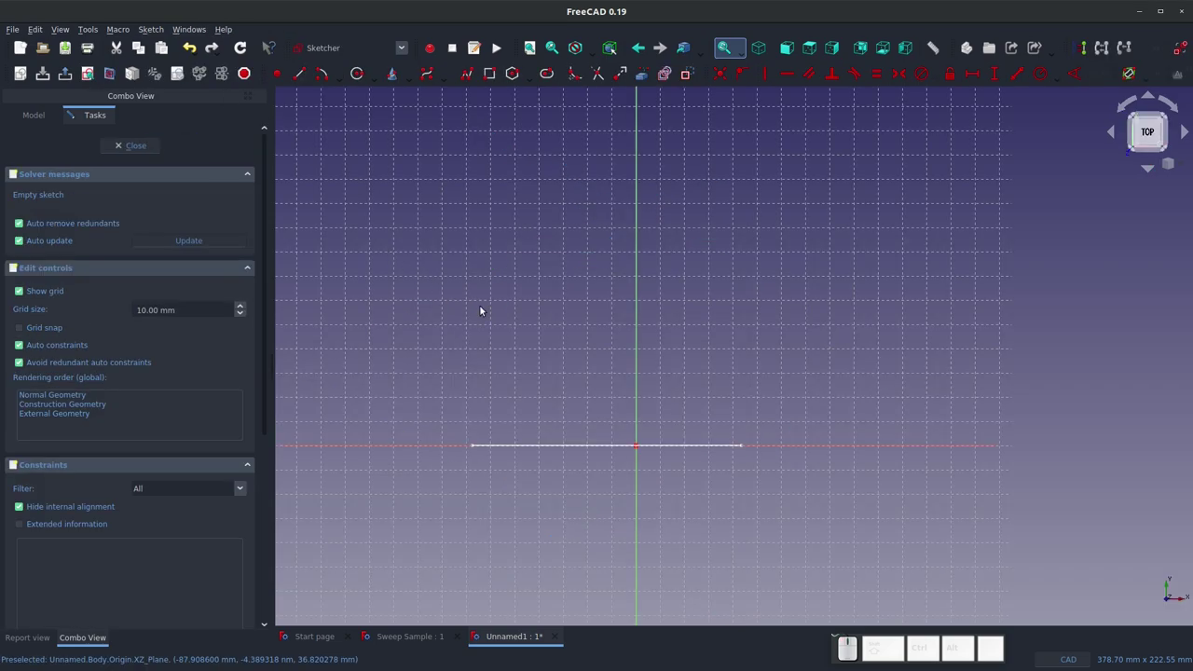
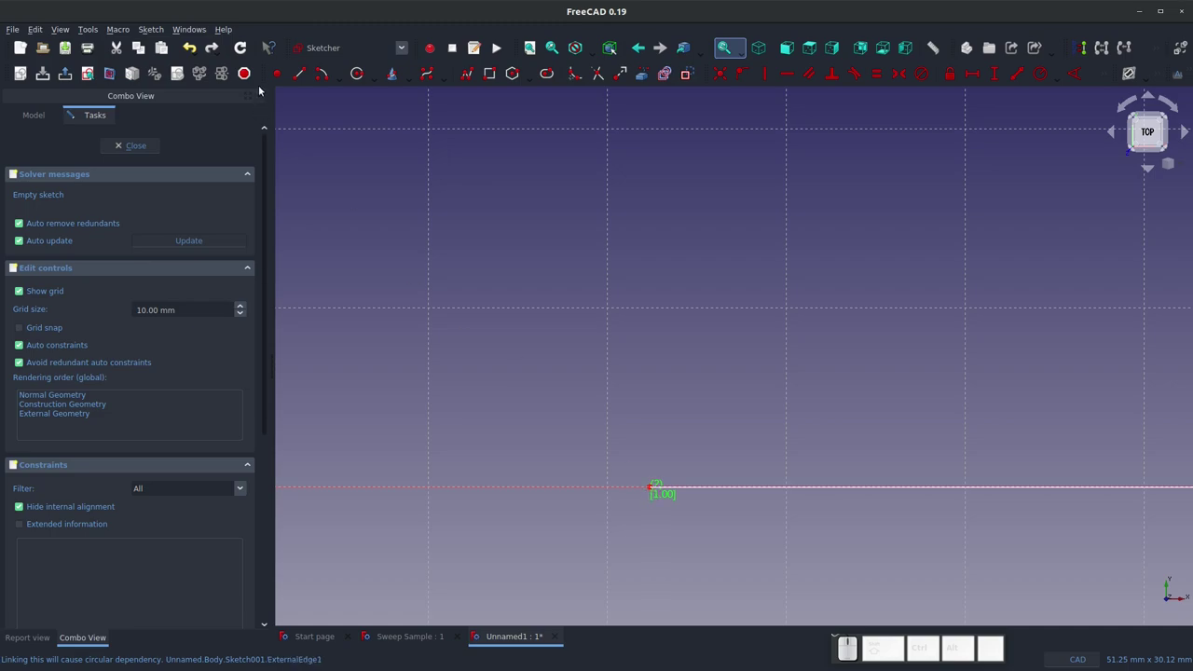
pyautogui.click(426, 80)
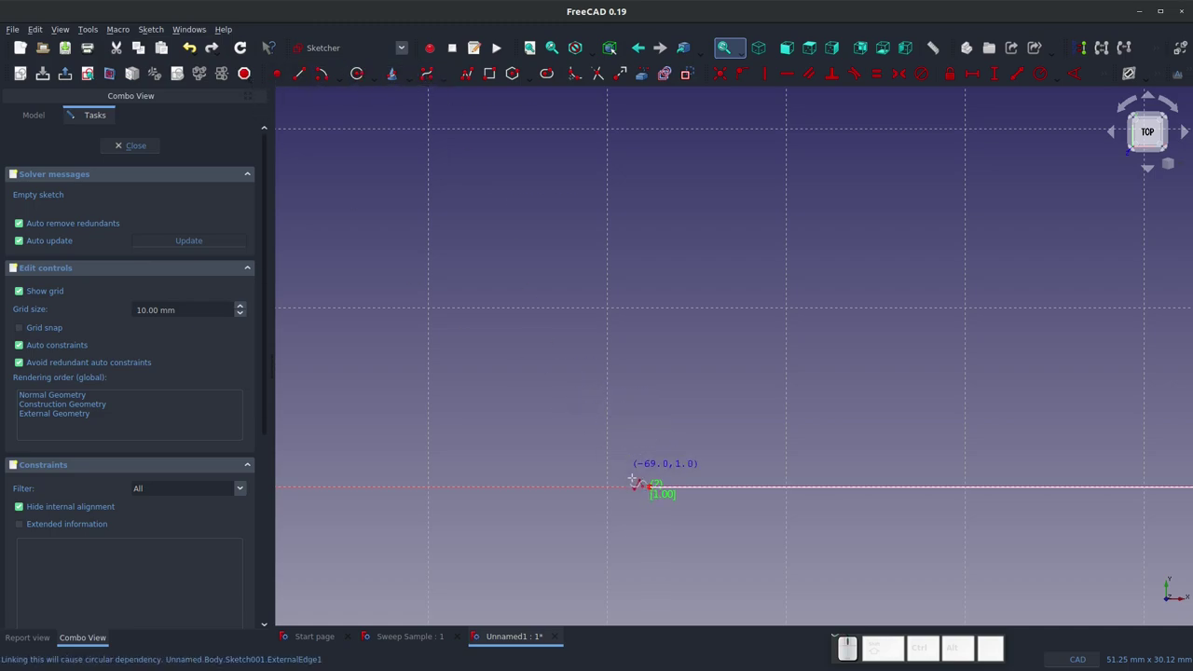
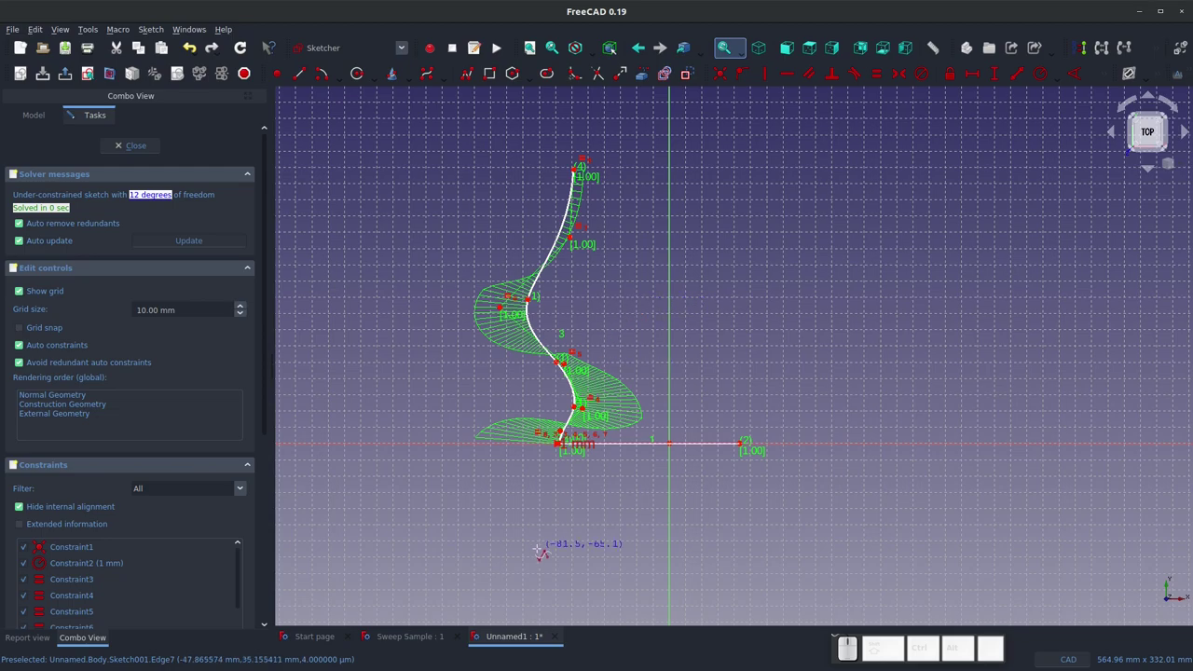
pyautogui.press('Escape')
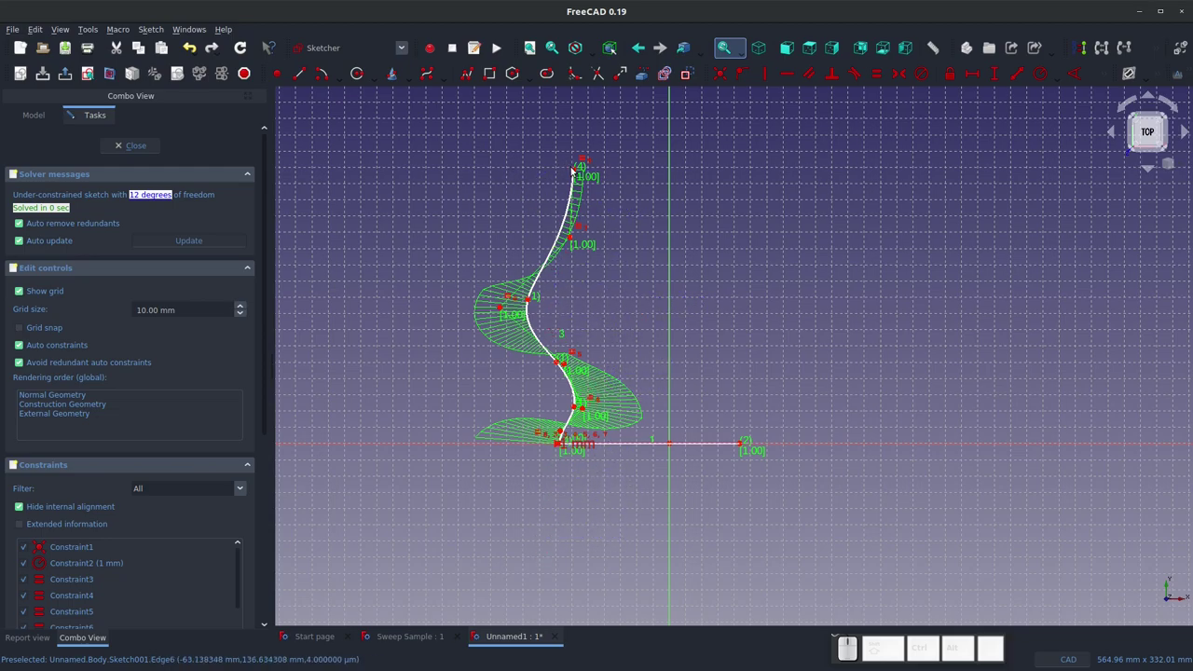
# Step: Constrain the rail's top end to a vertical height of 20 and close the sketch
pyautogui.click(576, 174)
pyautogui.press('shift+v')
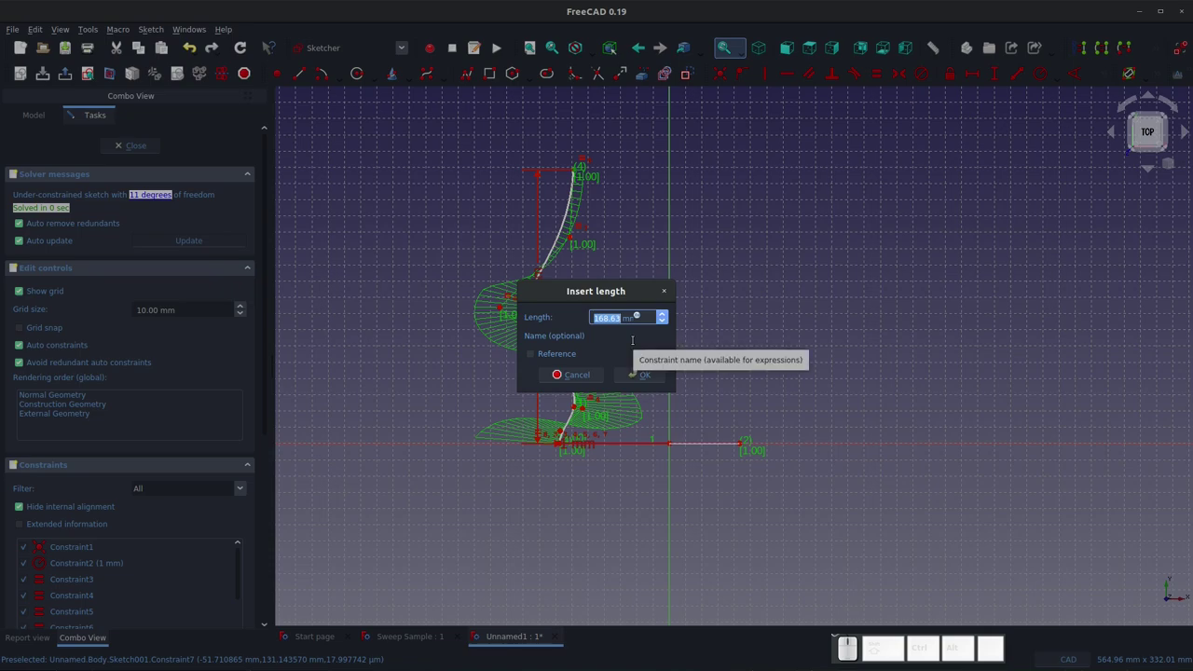
pyautogui.press('KP_2')
pyautogui.press('KP_0')
pyautogui.press('KP_Enter')
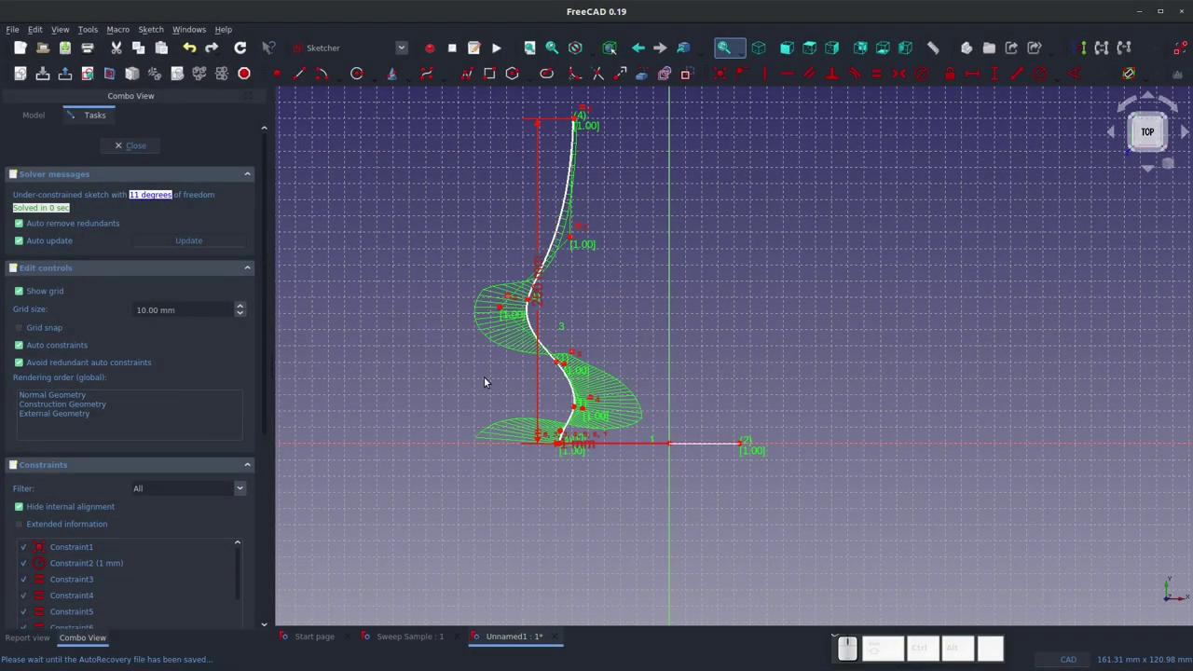
pyautogui.click(148, 150)
pyautogui.click(390, 200)
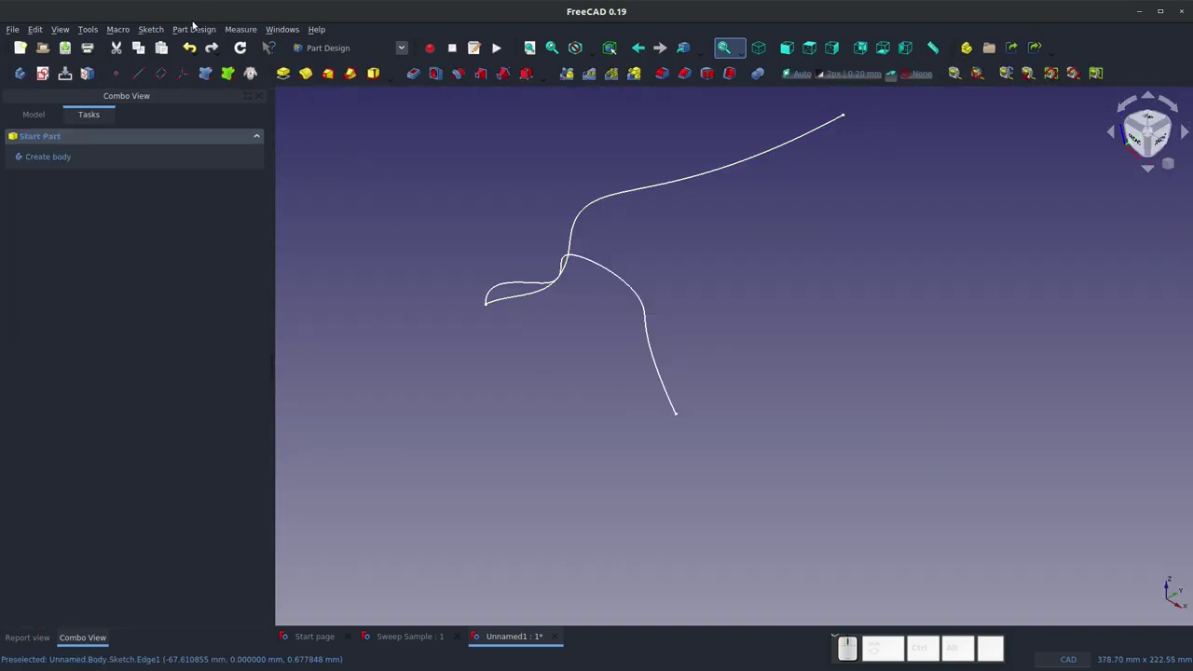
# Step: Start another XY_Plane sketch and draw a B-spline rail from the profile's other end
pyautogui.click(47, 75)
pyautogui.scroll(-3)
pyautogui.click(986, 333)
pyautogui.click(190, 146)
pyautogui.scroll(3)
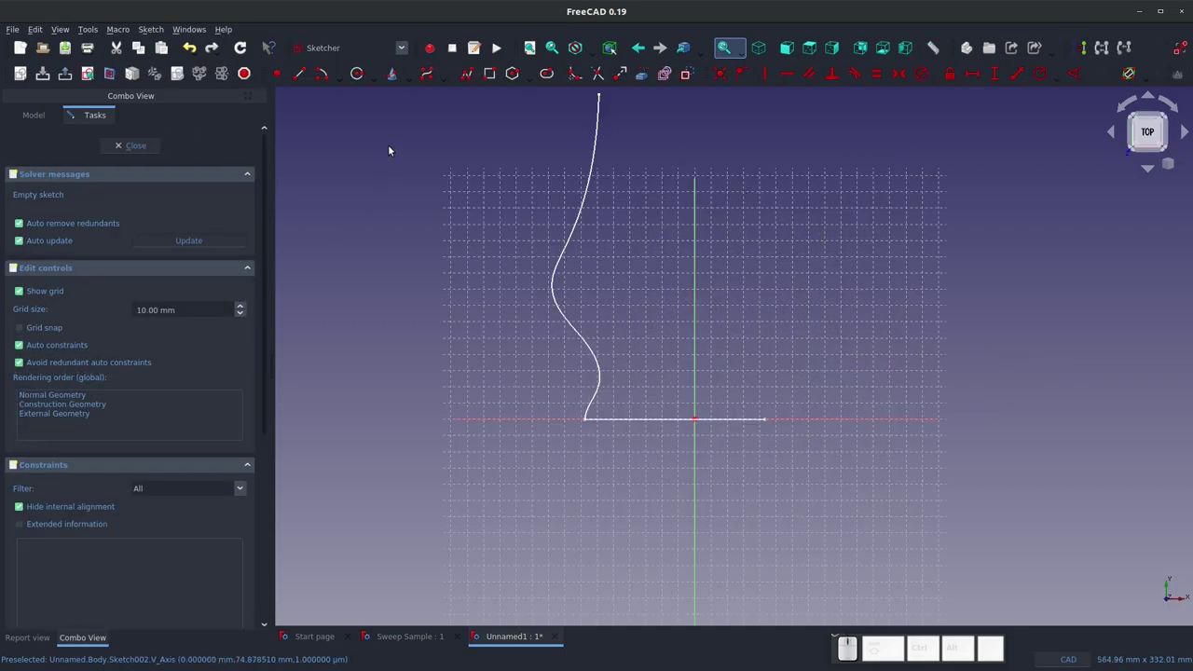
pyautogui.click(640, 75)
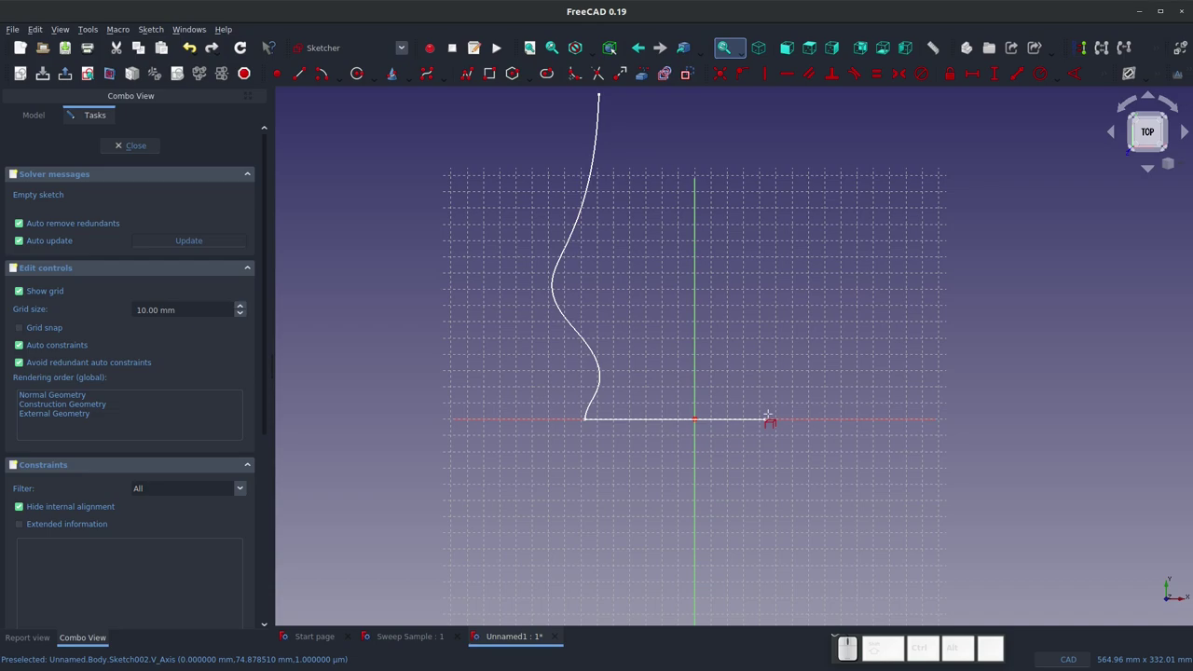
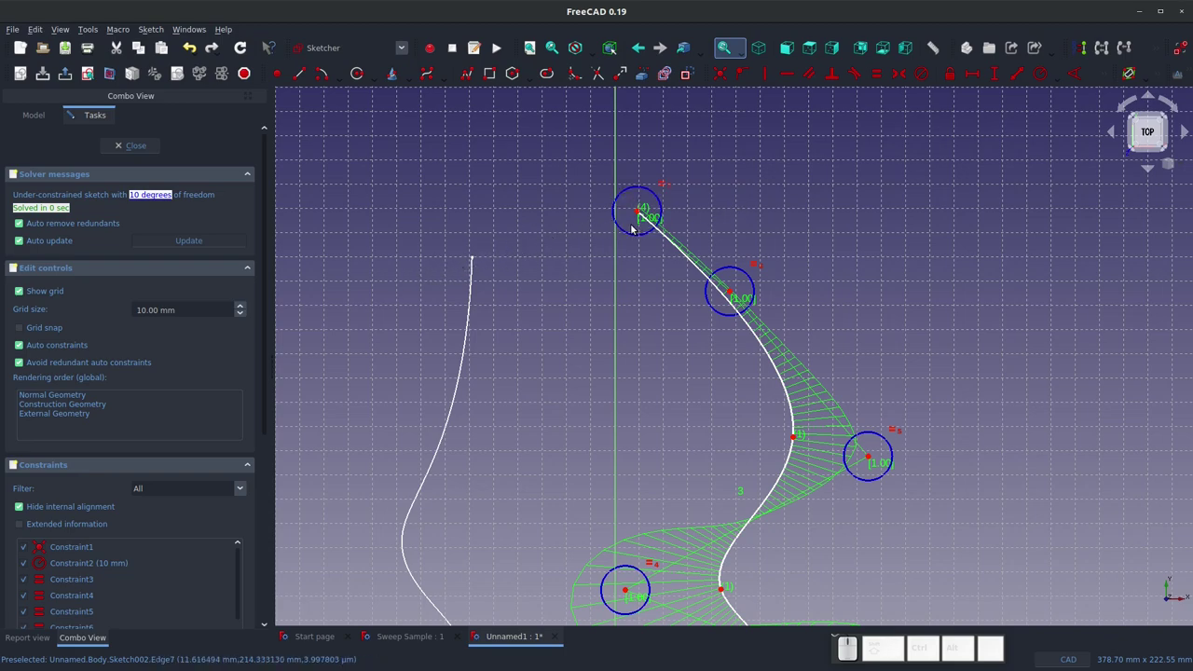
pyautogui.click(639, 232)
pyautogui.click(634, 212)
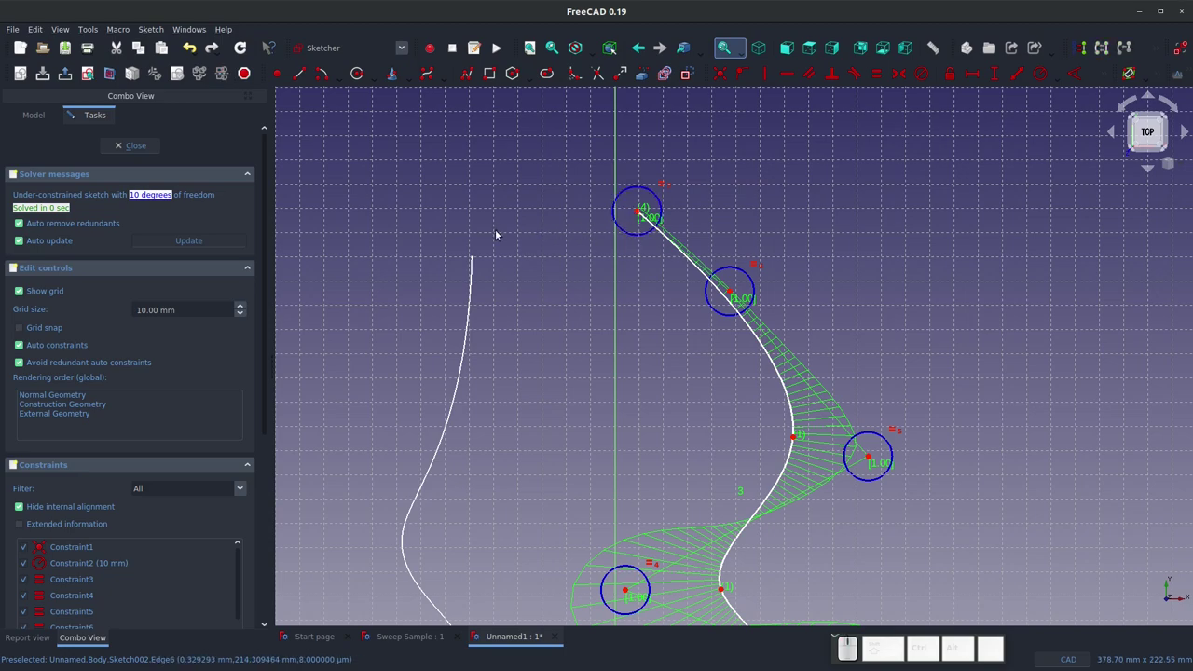
# Step: Reference the first rail's edge, constrain both top endpoints horizontally together, and close the sketch
pyautogui.click(642, 73)
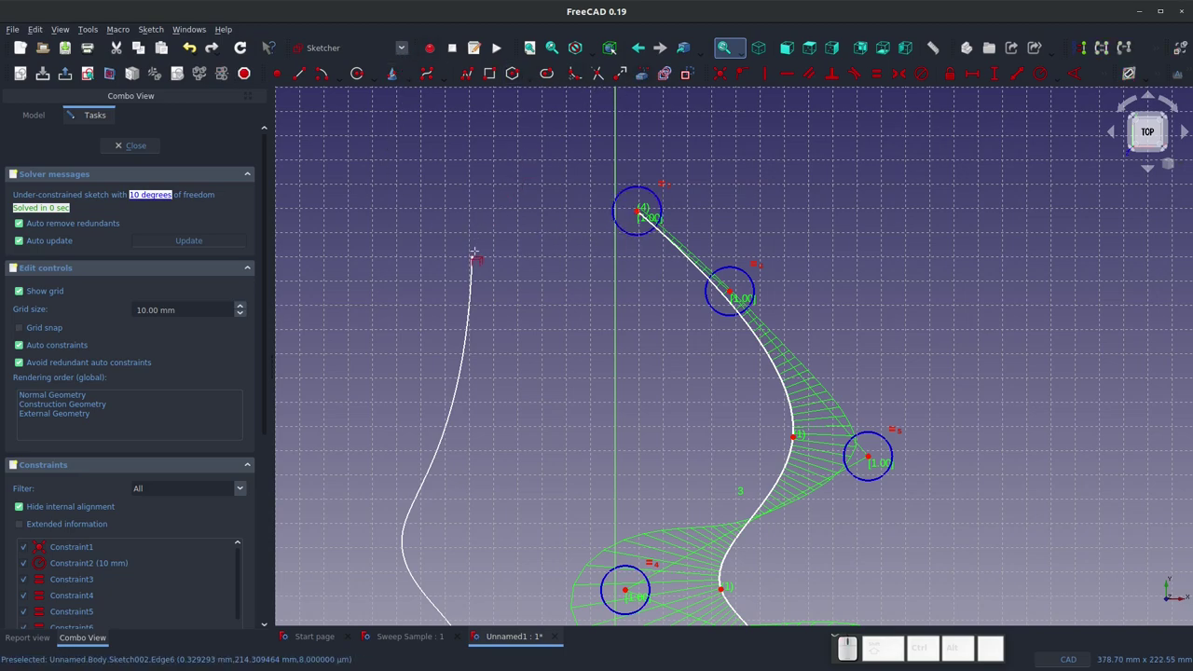
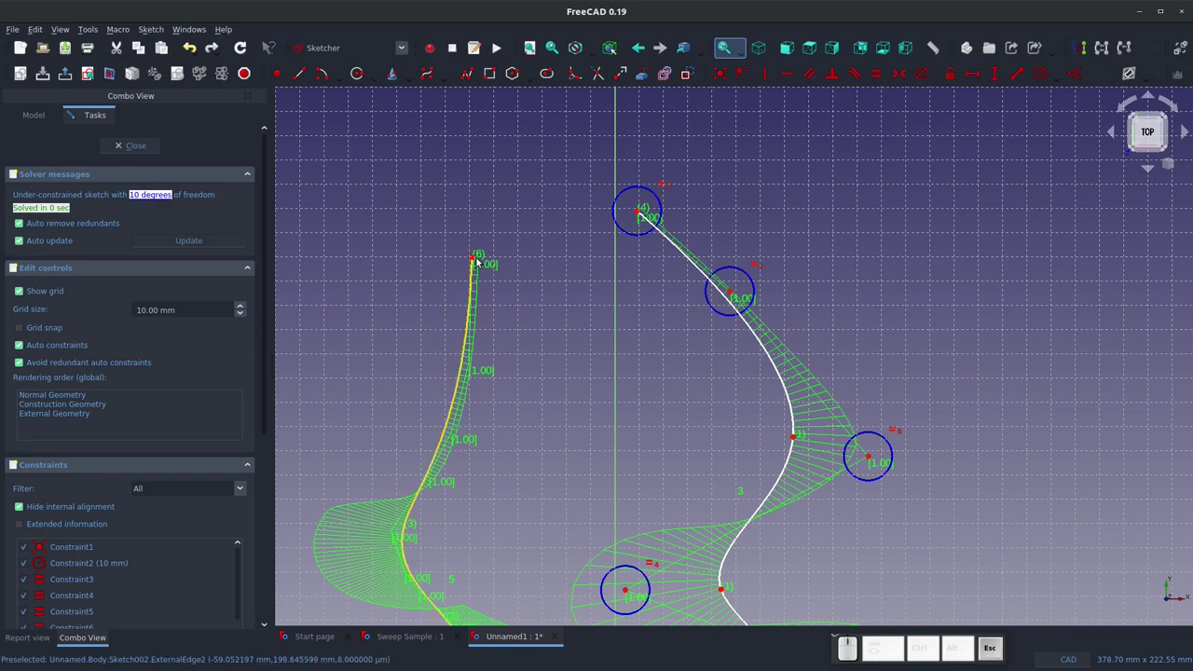
pyautogui.click(472, 259)
pyautogui.click(641, 213)
pyautogui.press('h')
pyautogui.scroll(-3)
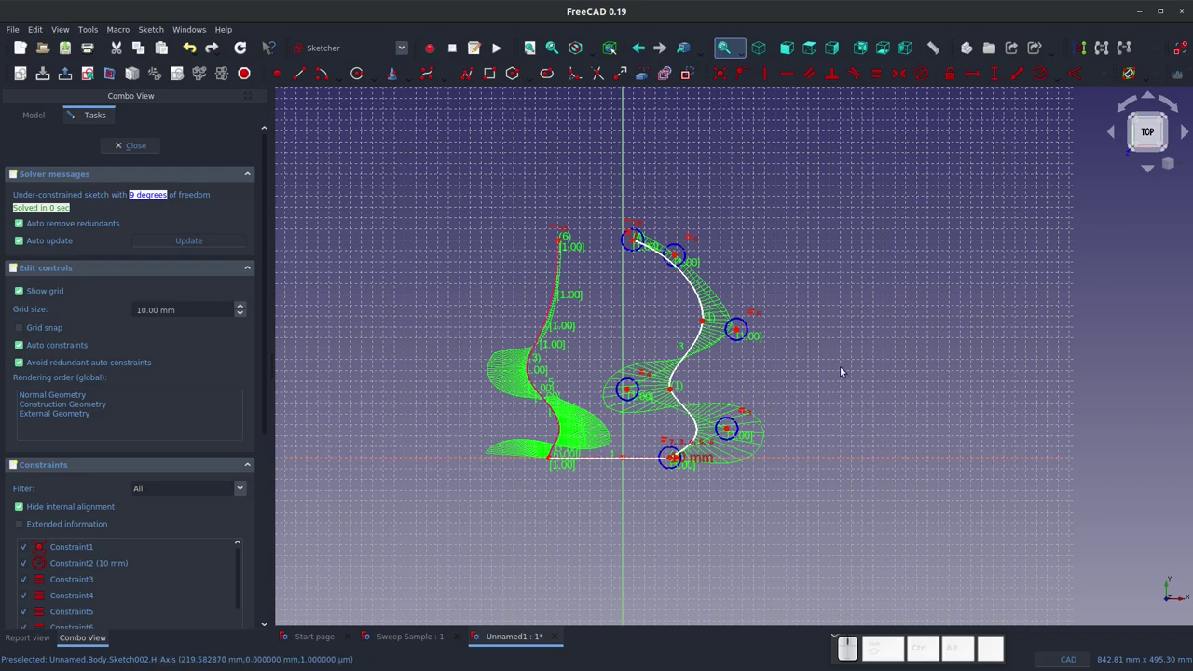
pyautogui.scroll(3)
pyautogui.scroll(3)
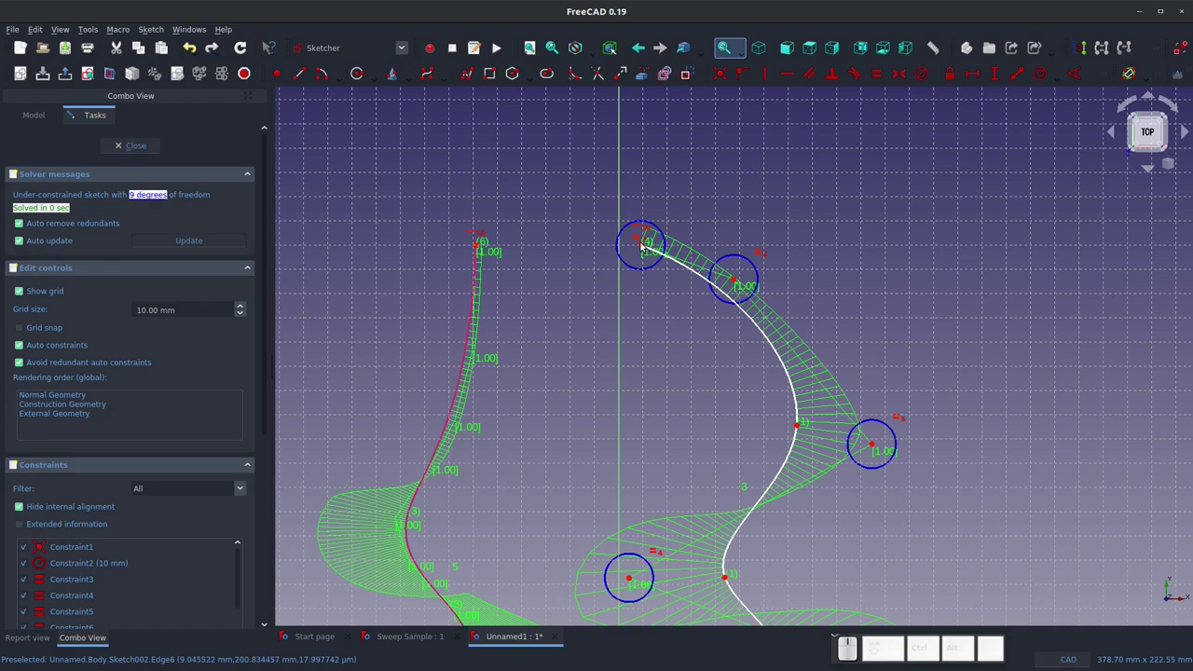
pyautogui.click(148, 142)
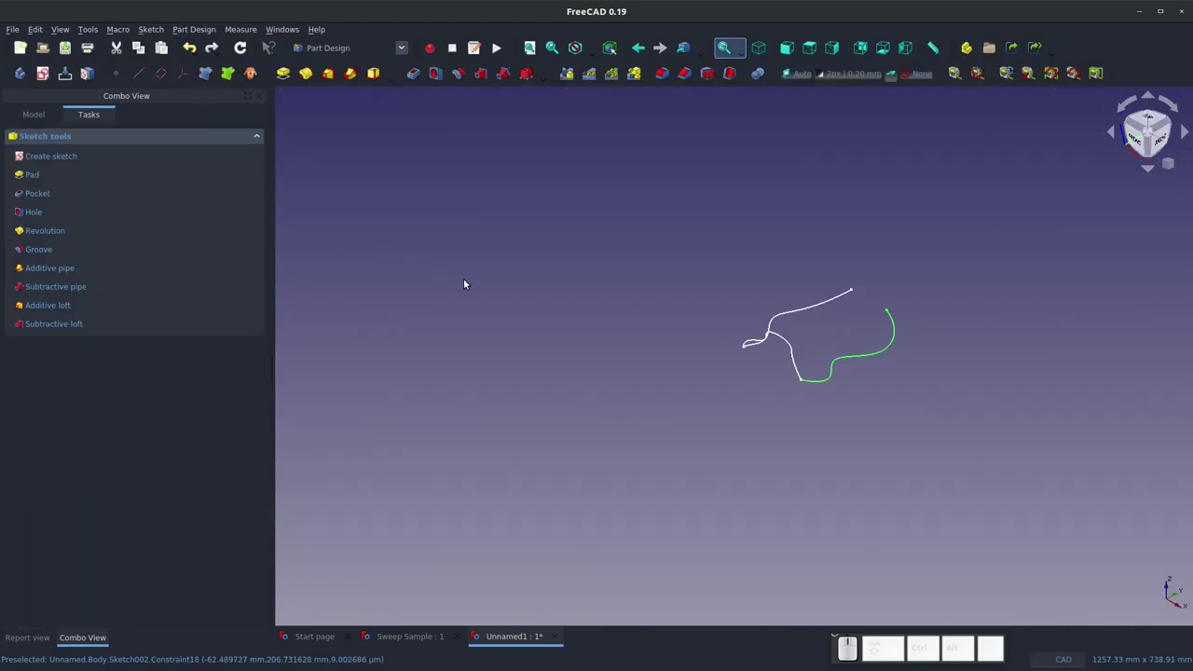
# Step: Cancel the unattached datum plane setup and delete it from the feature tree
pyautogui.scroll(3)
pyautogui.click(917, 306)
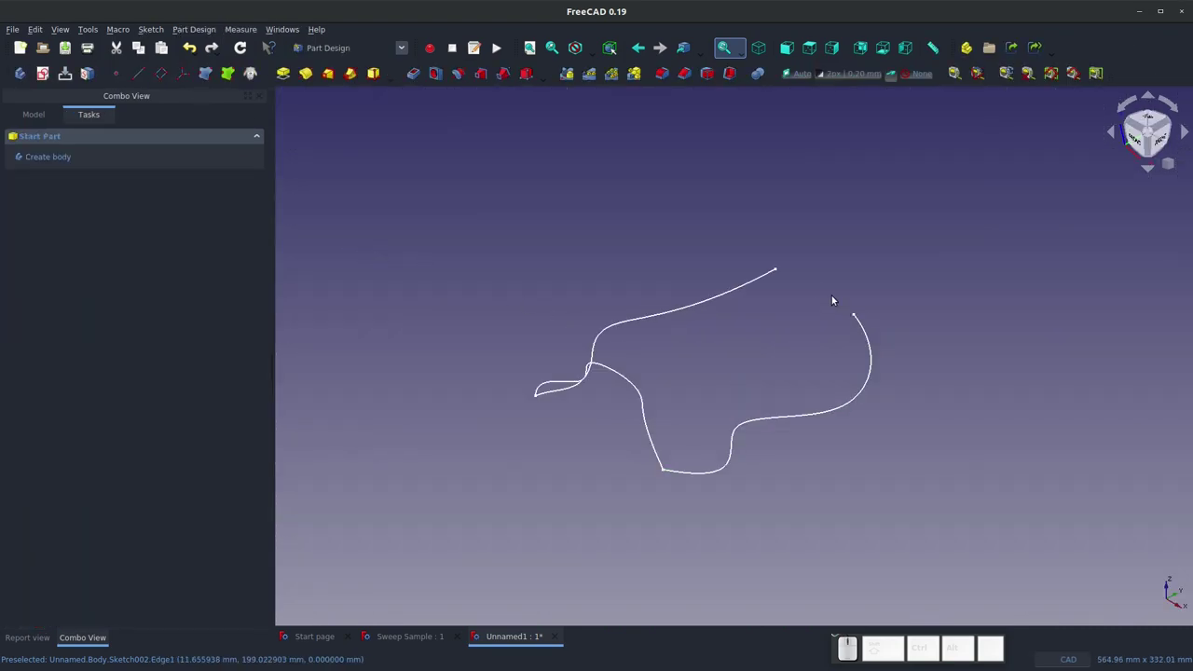
pyautogui.click(161, 68)
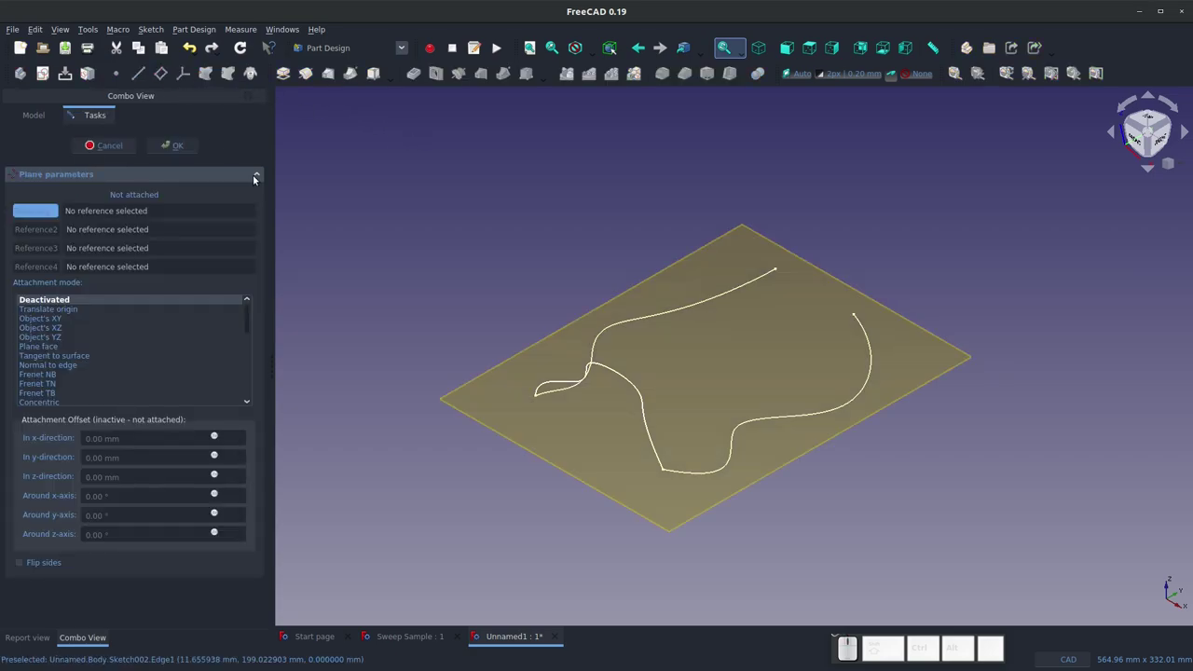
pyautogui.click(111, 151)
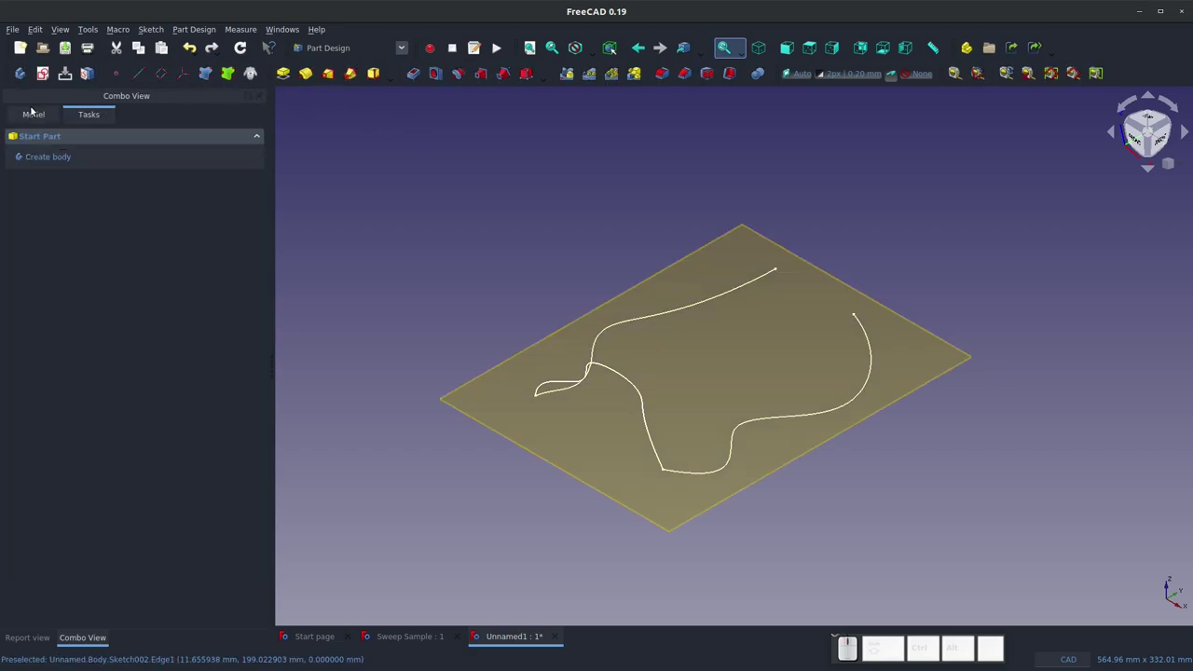
pyautogui.click(32, 113)
pyautogui.rightClick(66, 239)
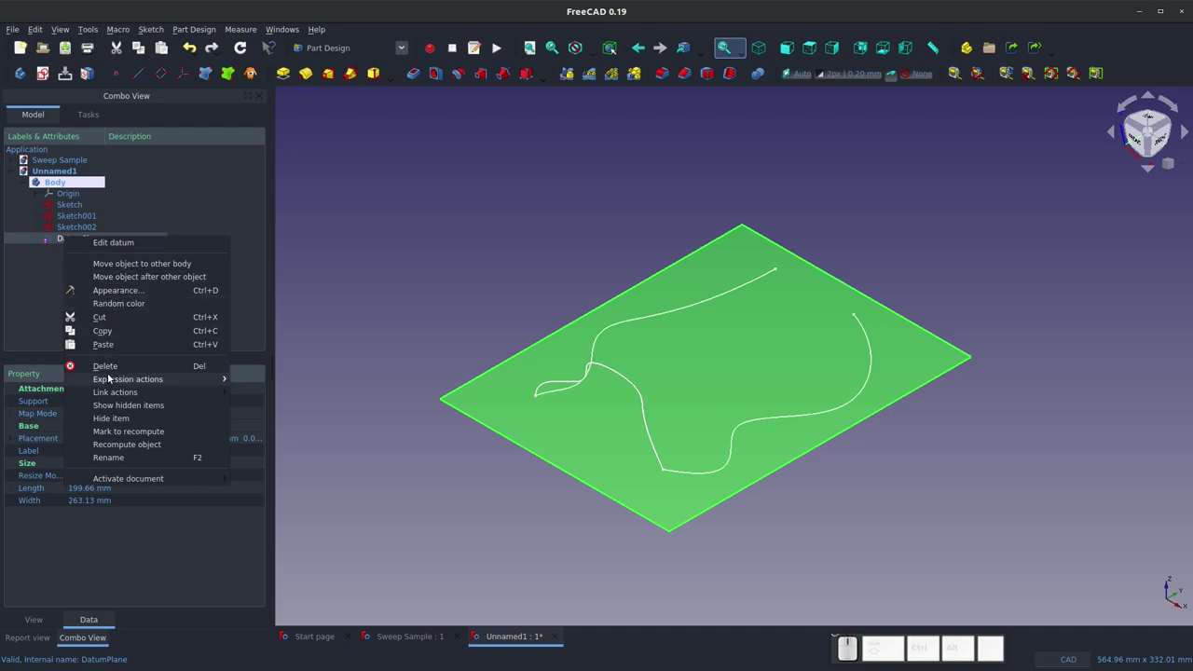
pyautogui.click(109, 378)
pyautogui.click(109, 373)
pyautogui.click(145, 294)
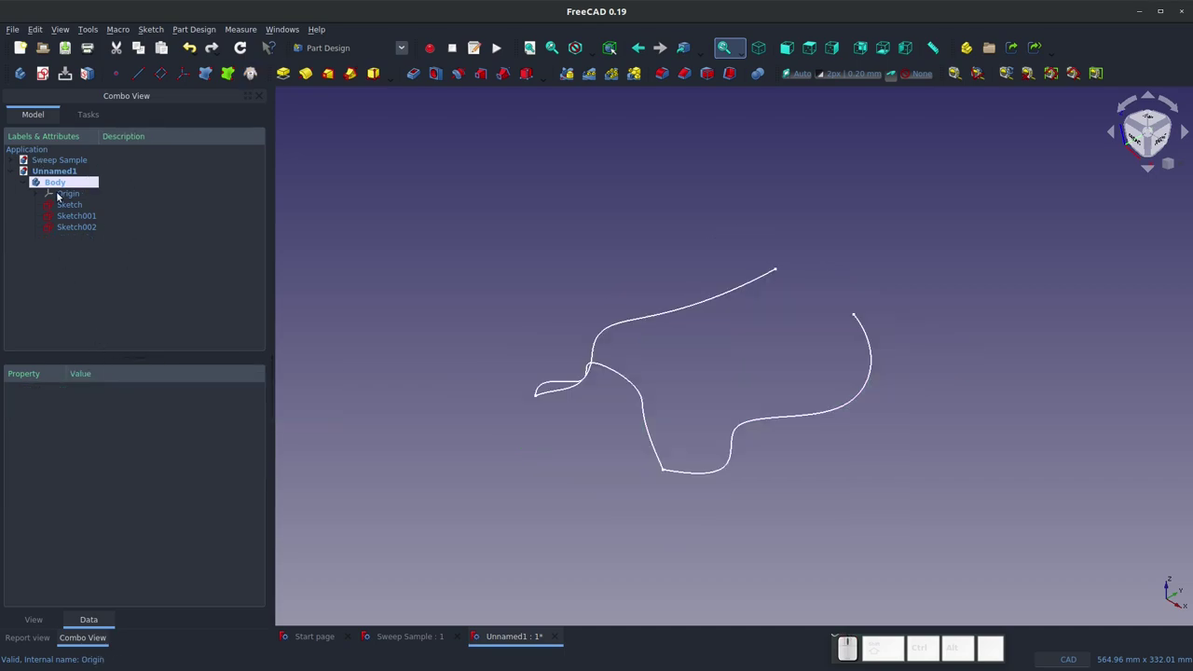
# Step: Create a datum plane on XZ_Plane translated to the far end point of the Sketch002 rail
pyautogui.click(27, 184)
pyautogui.click(25, 184)
pyautogui.click(35, 192)
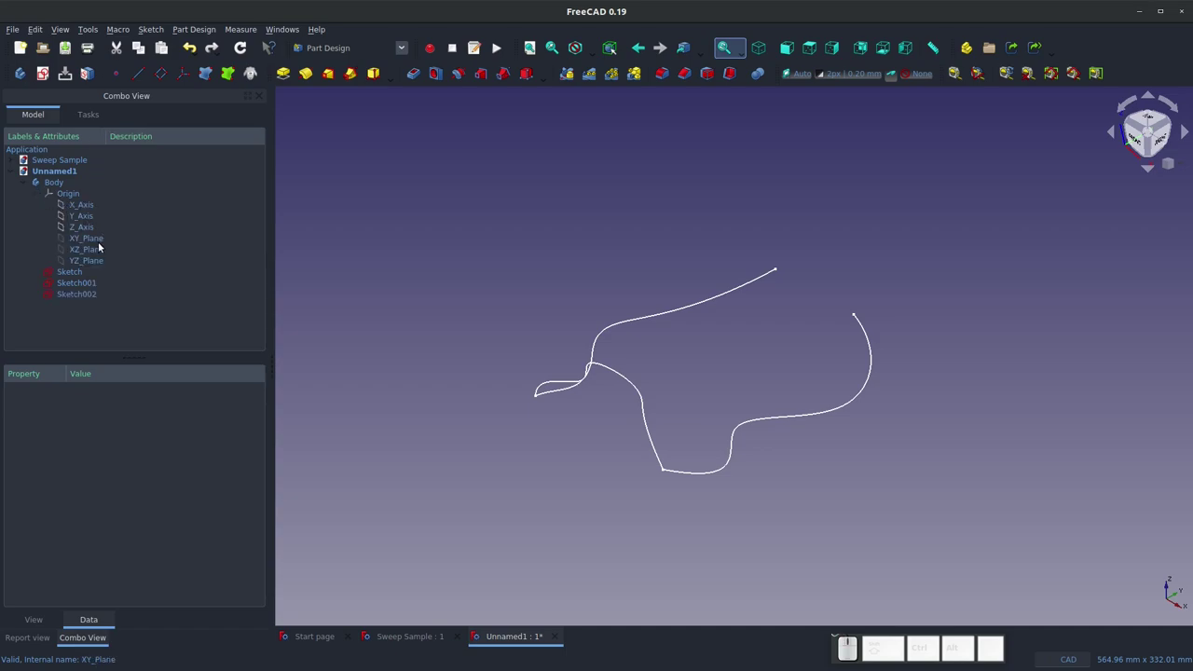
pyautogui.click(96, 257)
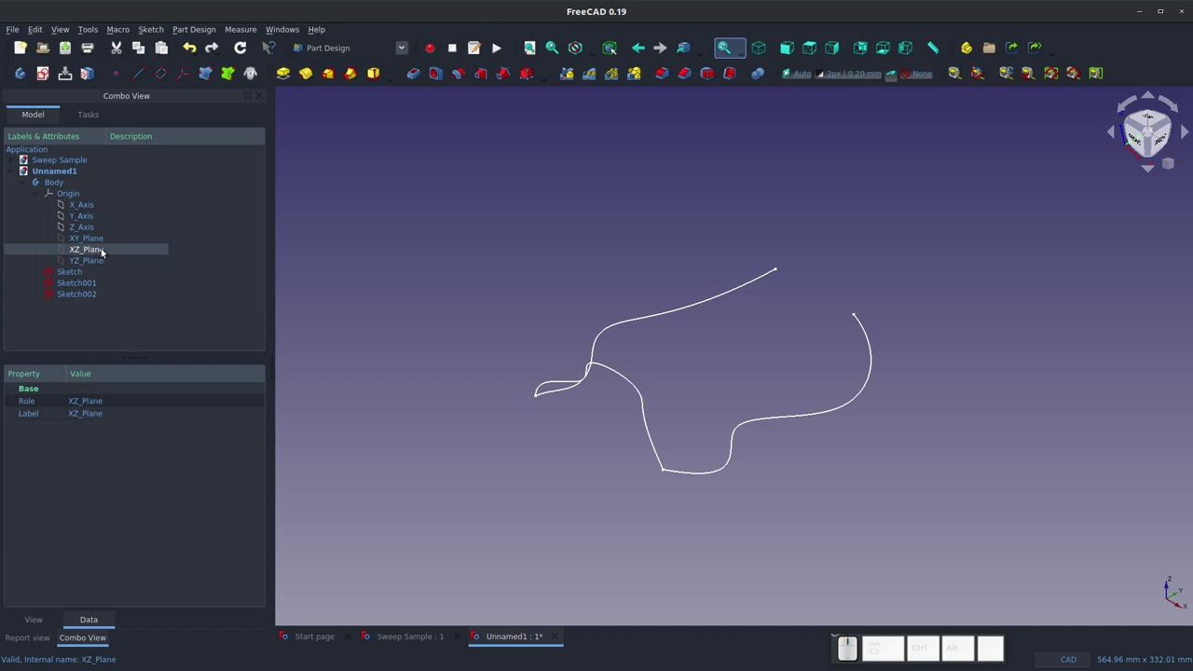
pyautogui.click(160, 77)
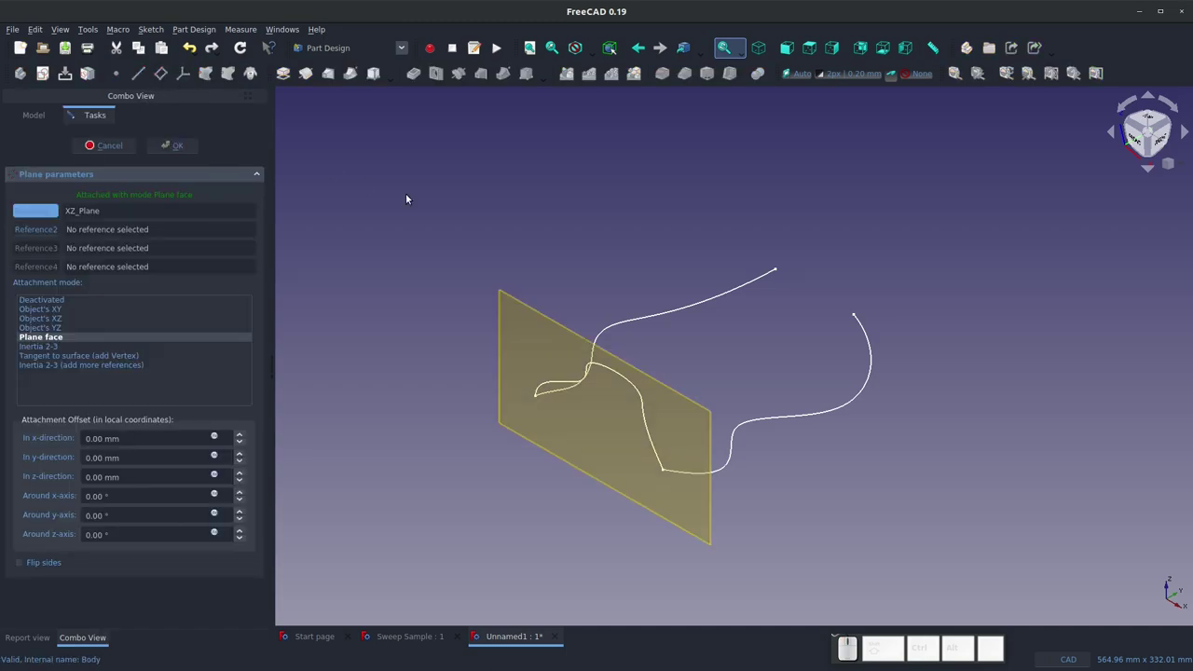
pyautogui.click(858, 313)
pyautogui.click(184, 155)
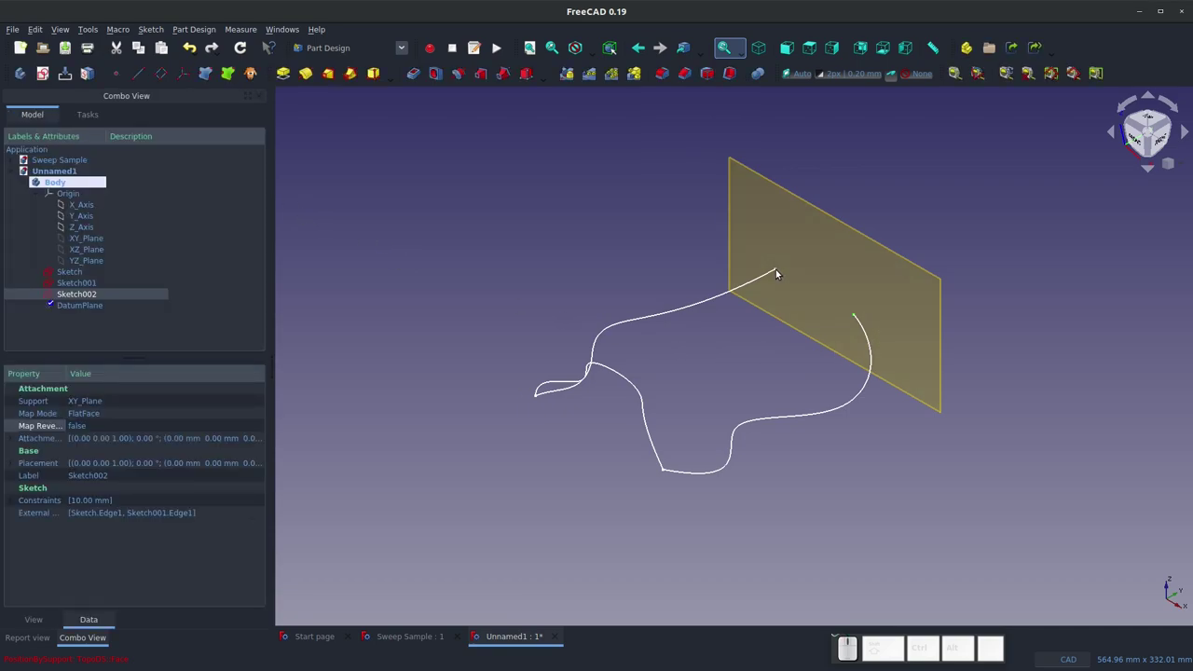
pyautogui.scroll(-3)
pyautogui.scroll(3)
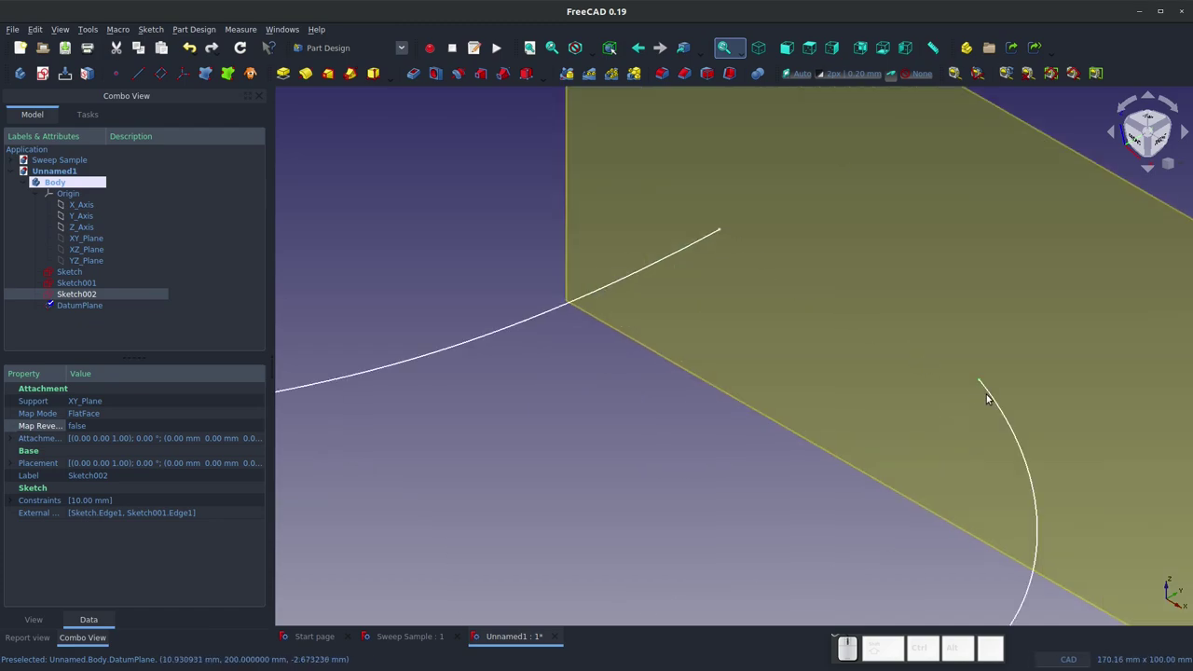
pyautogui.click(799, 267)
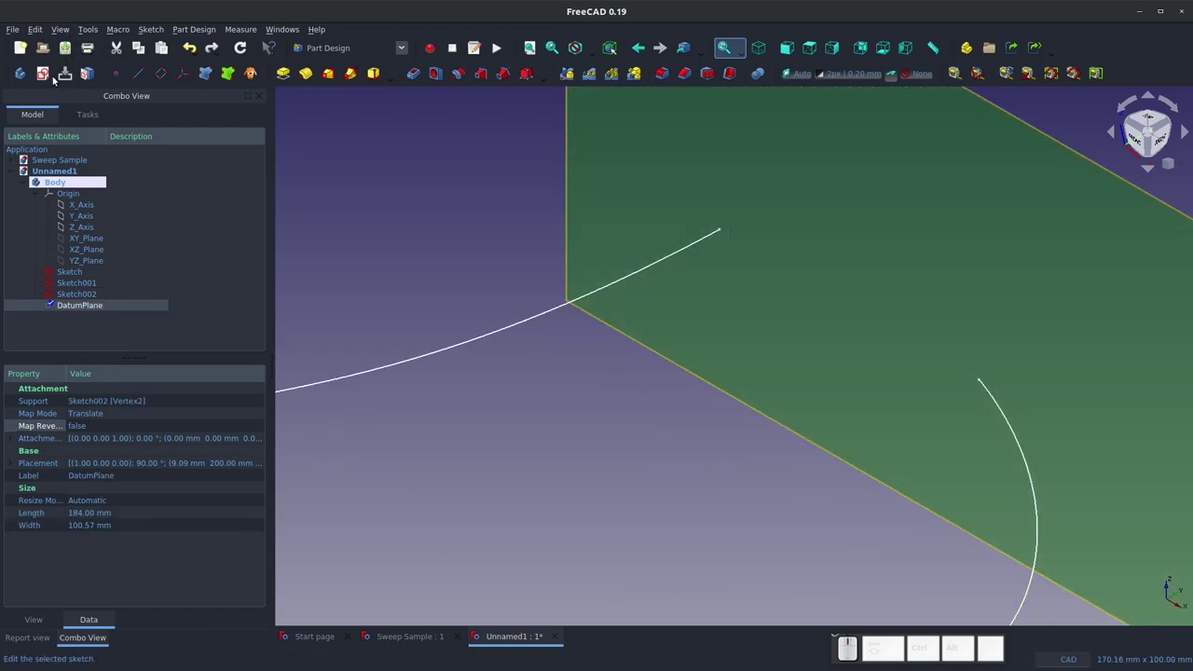
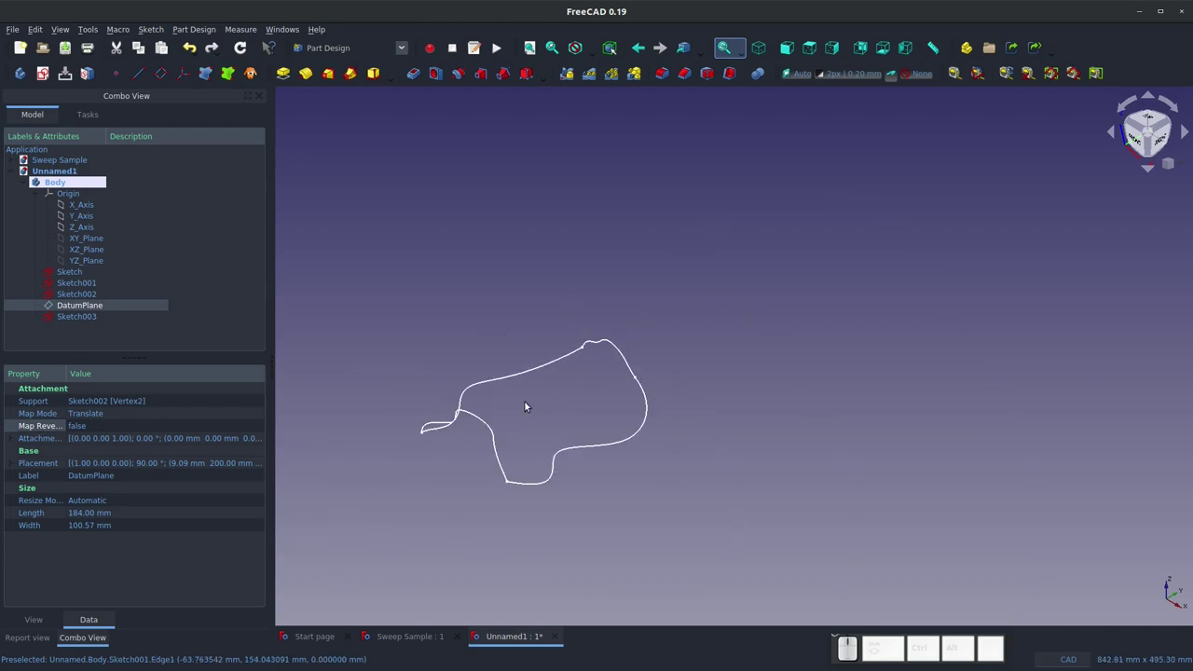
# Step: Zoom the view while drawing the end profile B-spline on the datum plane
pyautogui.scroll(3)
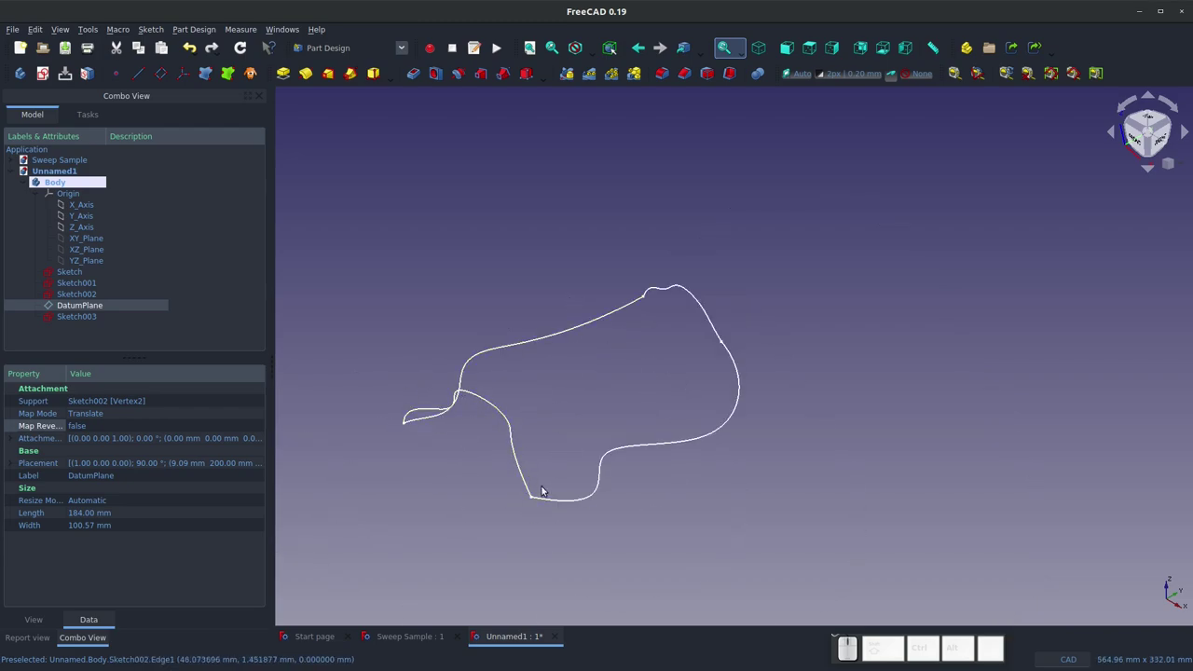
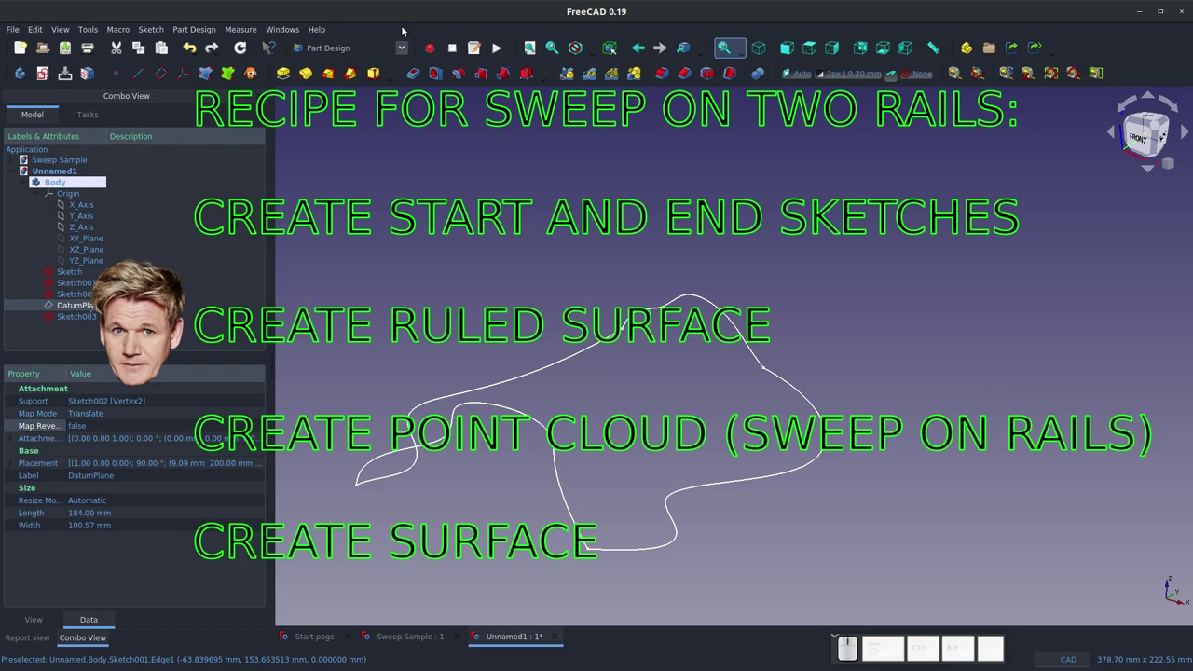
# Step: Switch to the Part workbench and dismiss the Wrong selection warning from the ruled surface tool
pyautogui.click(402, 50)
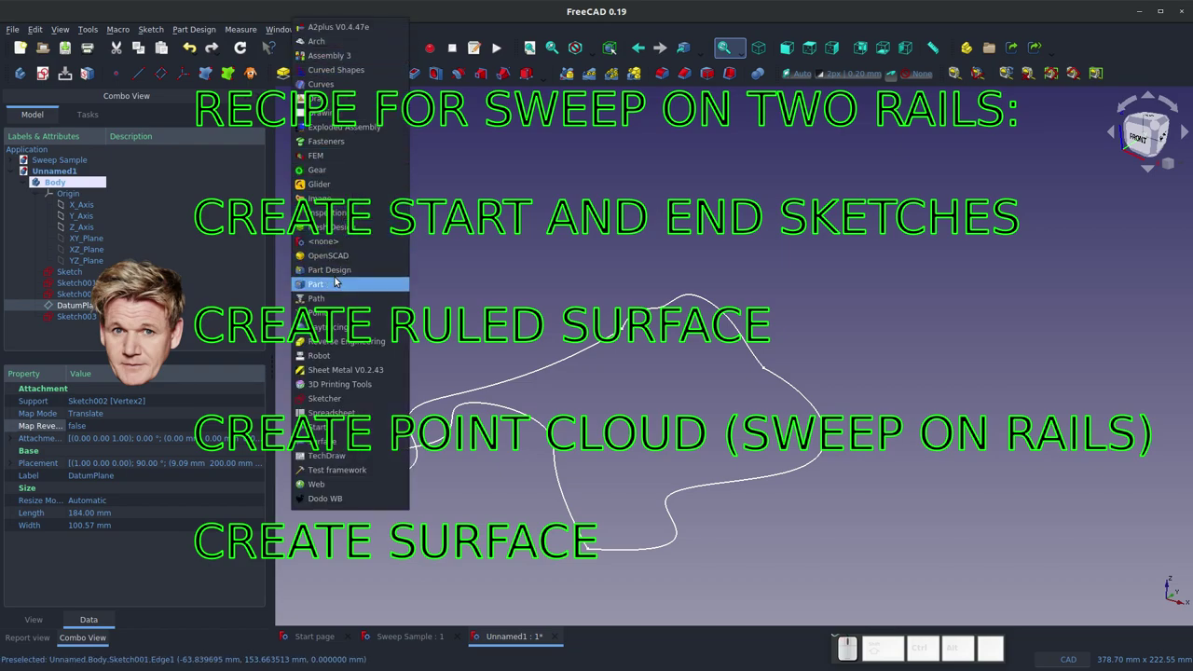
pyautogui.click(338, 280)
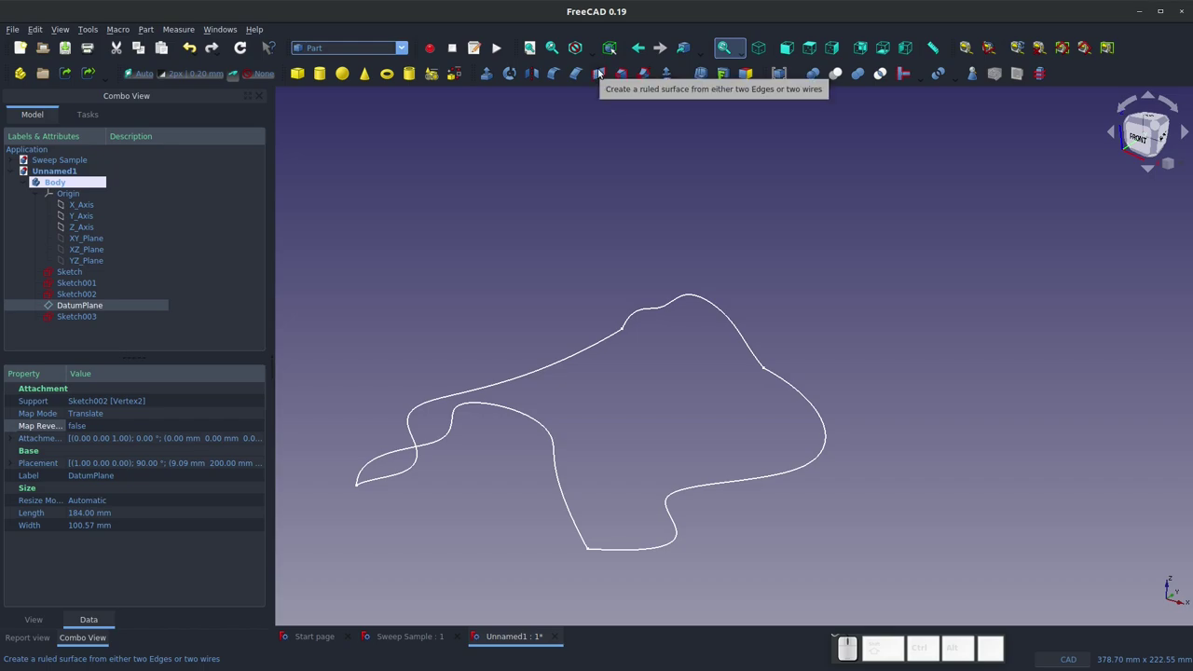
pyautogui.click(601, 72)
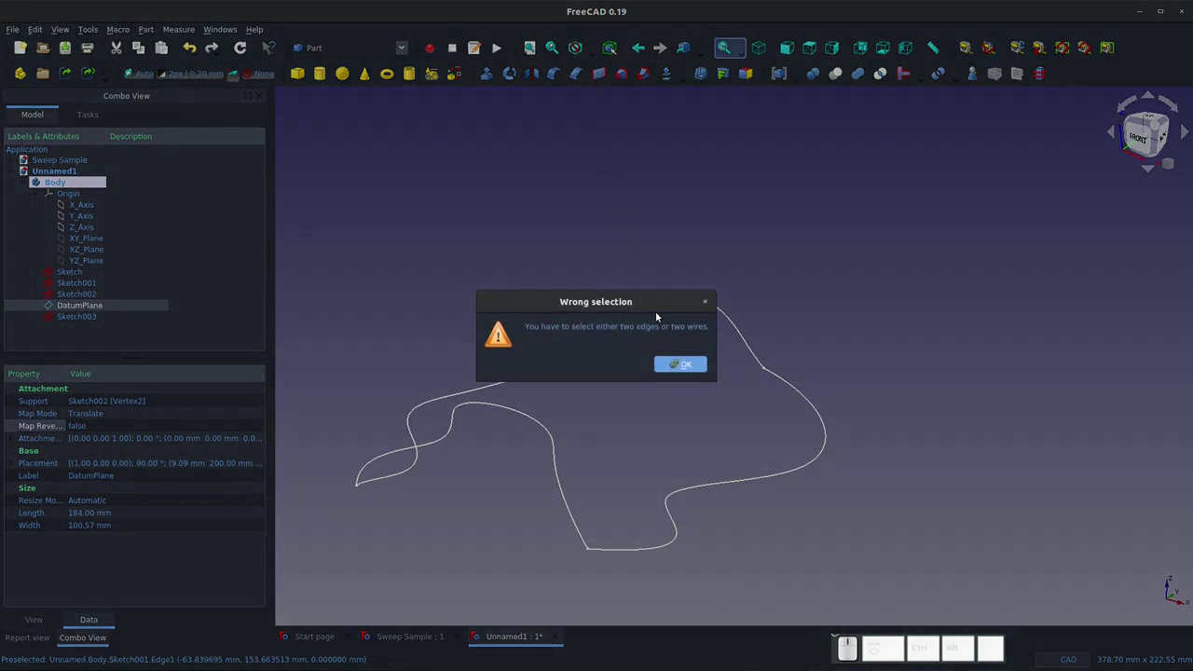
pyautogui.click(674, 358)
# Step: Select Sketch001 and Sketch002 and create the ruled surface between the rails
pyautogui.click(594, 350)
pyautogui.click(824, 457)
pyautogui.middleClick(785, 456)
pyautogui.click(599, 74)
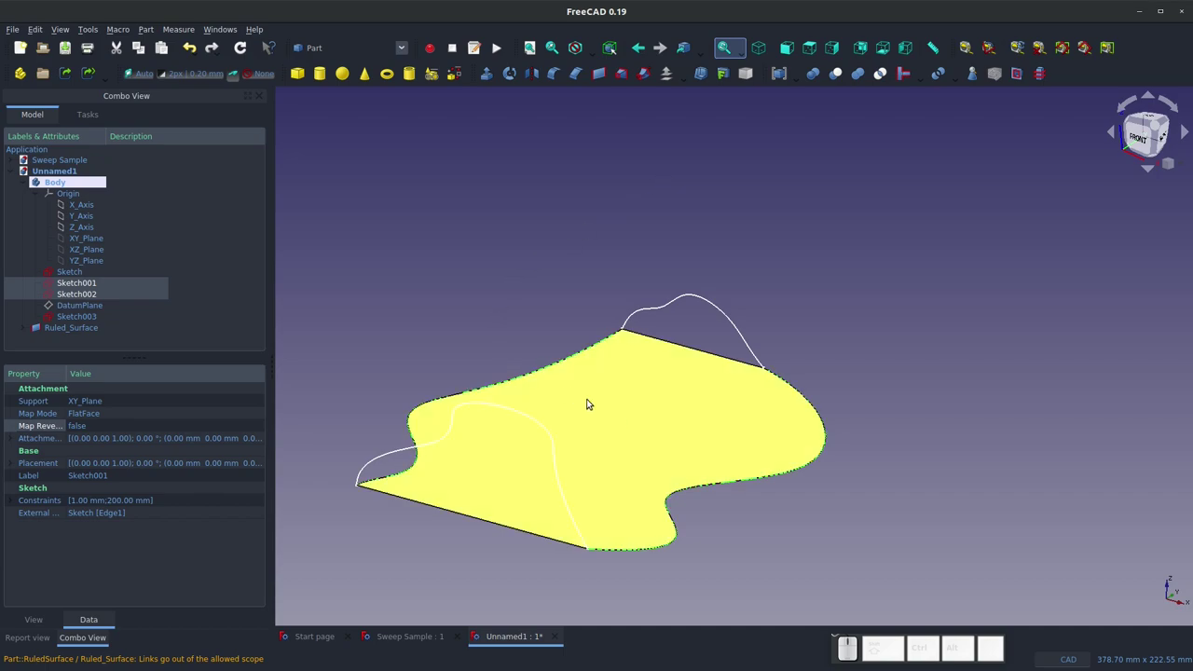
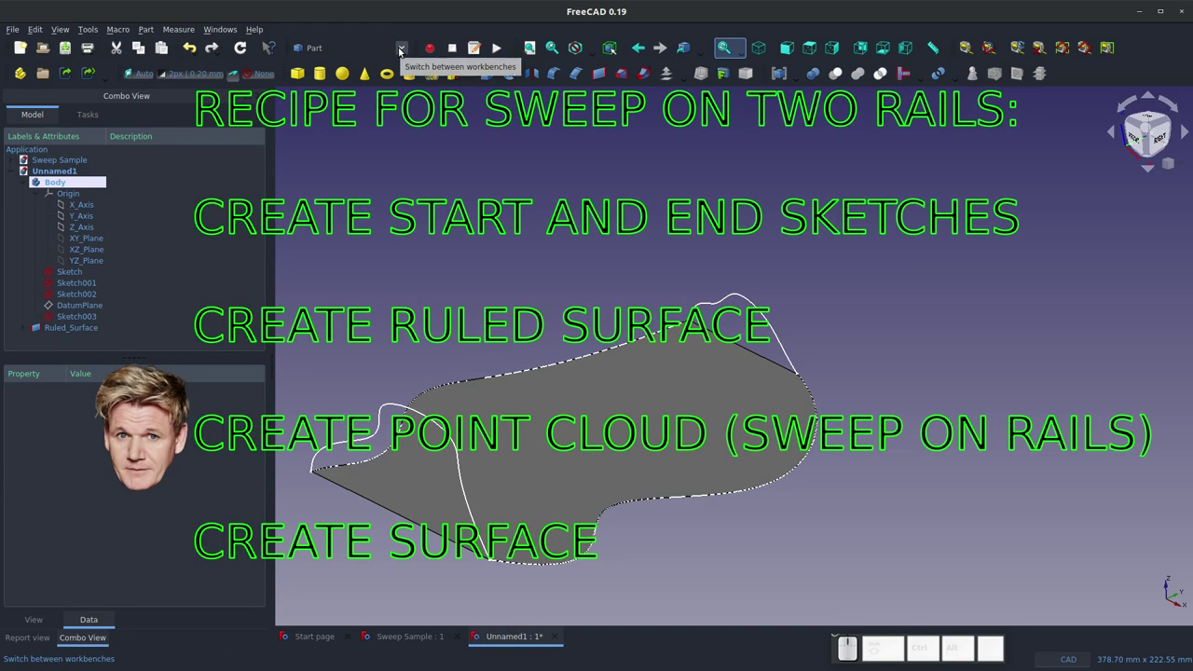
# Step: Switch to the Curves workbench and add profiles Sketch and Sketch003 to the selection for the two-rail sweep
pyautogui.click(400, 50)
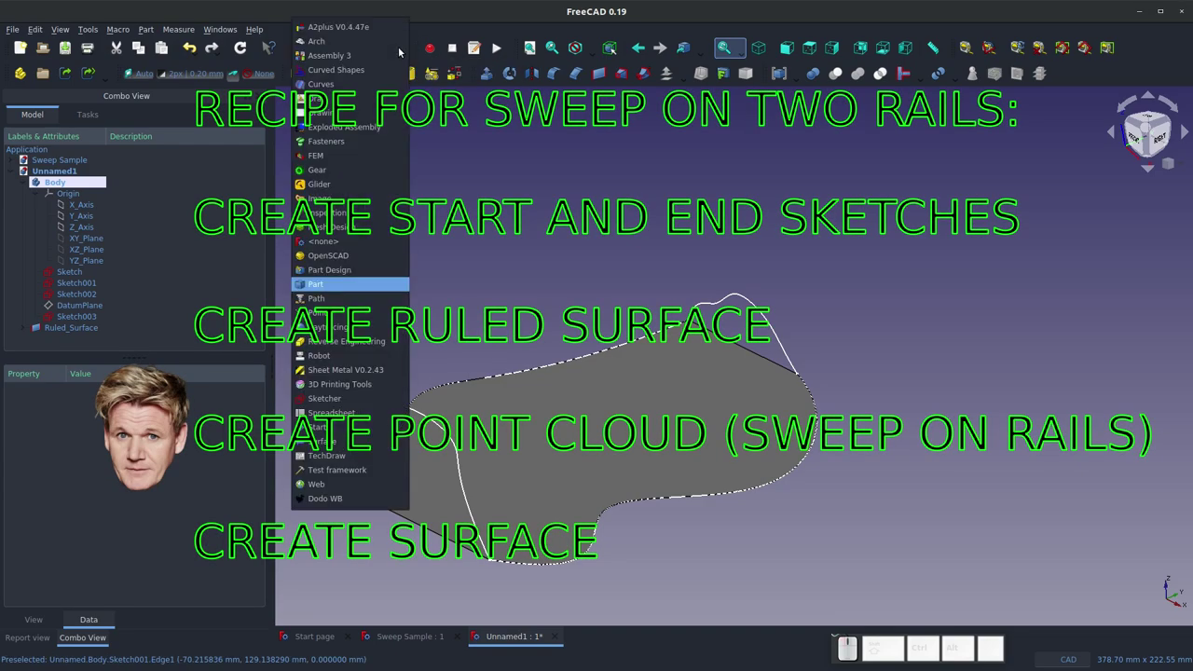
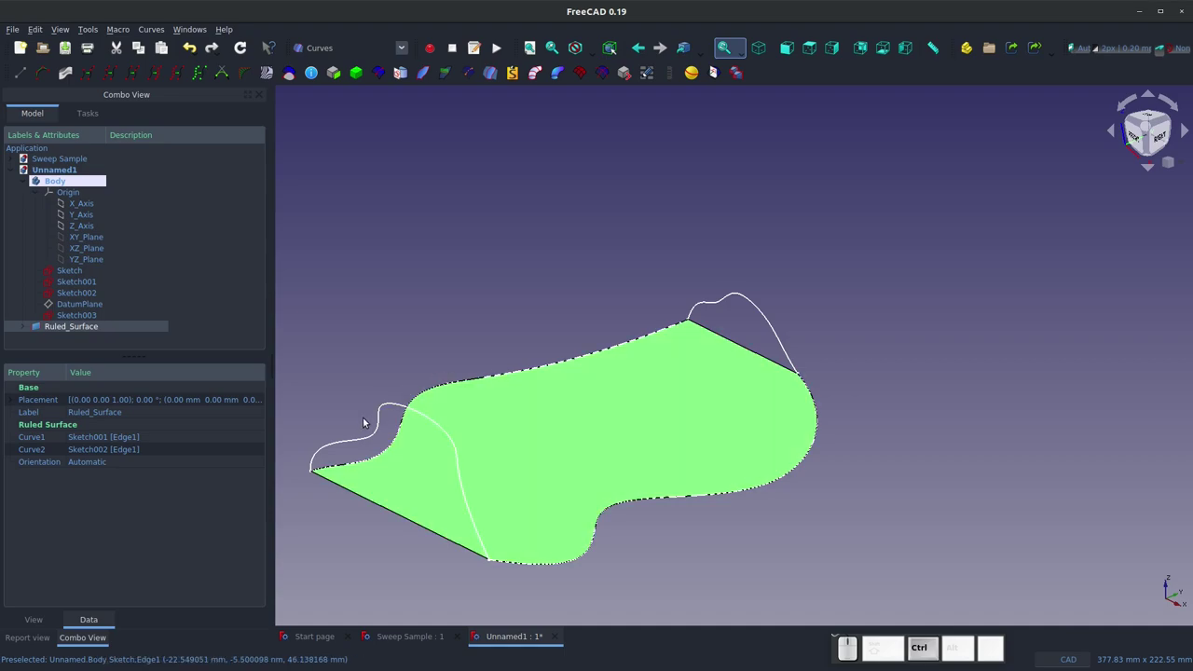
pyautogui.click(379, 424)
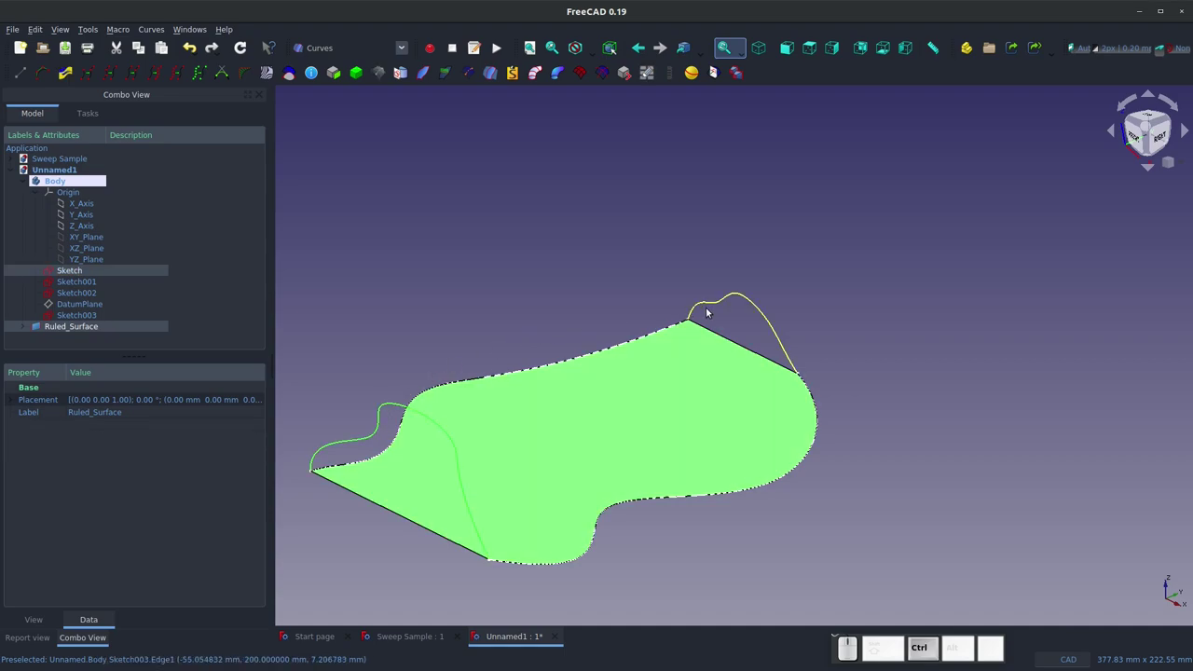
pyautogui.click(721, 304)
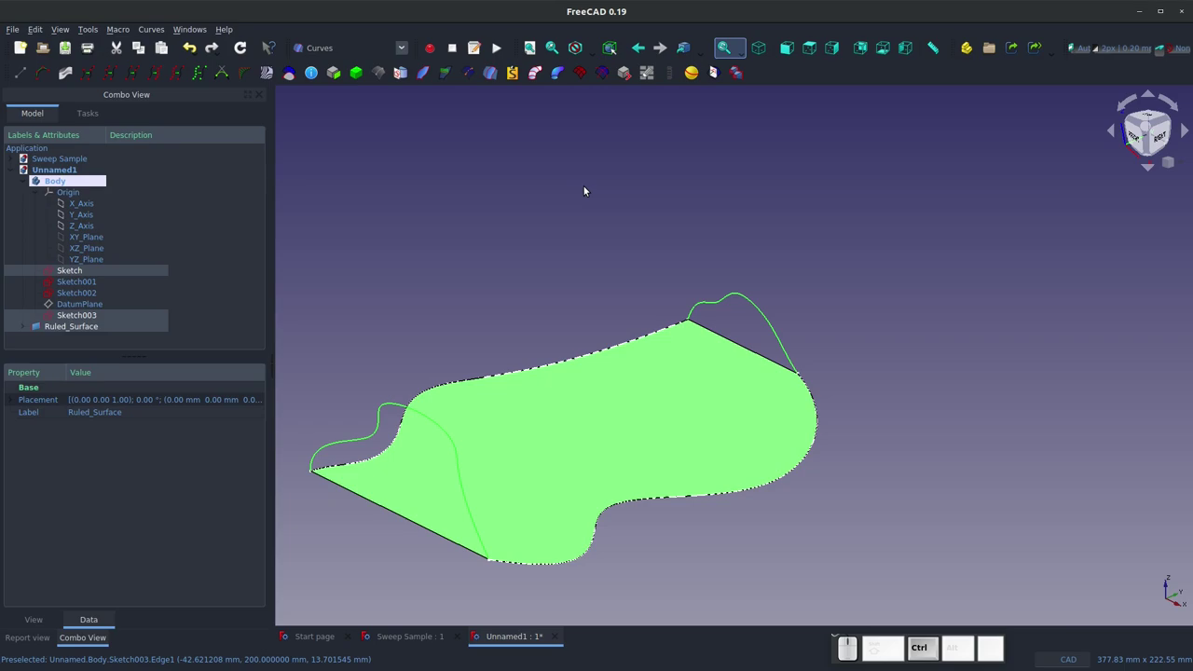
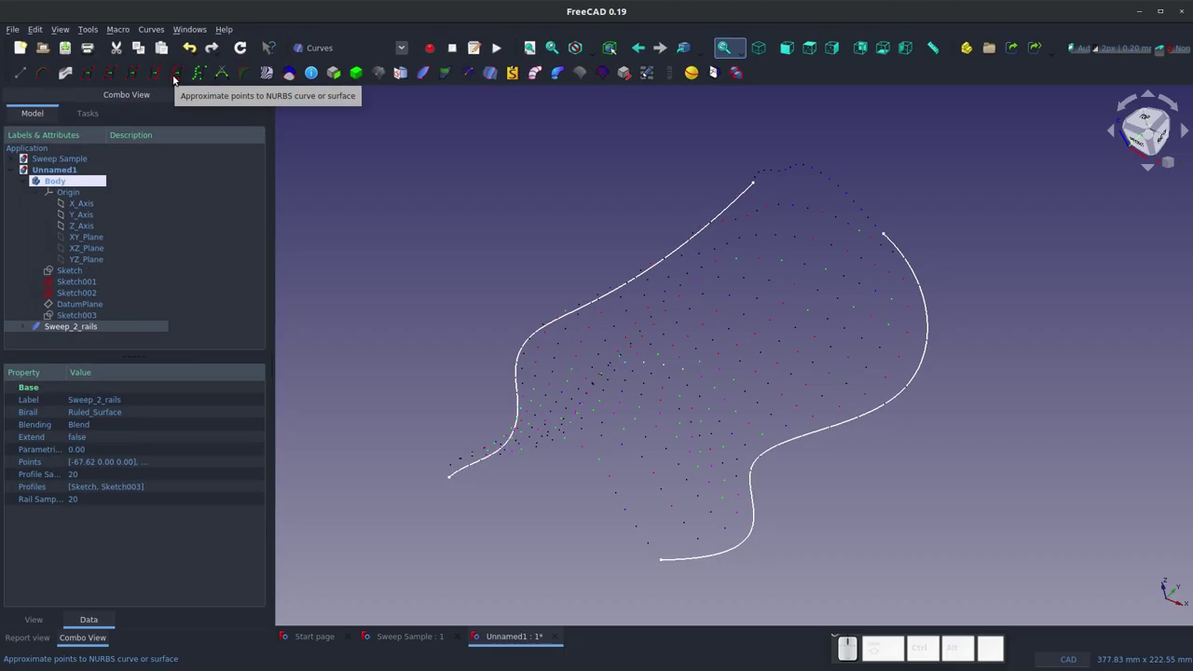
# Step: Approximate the Sweep_2_rails point cloud into a smooth NURBS surface
pyautogui.click(175, 80)
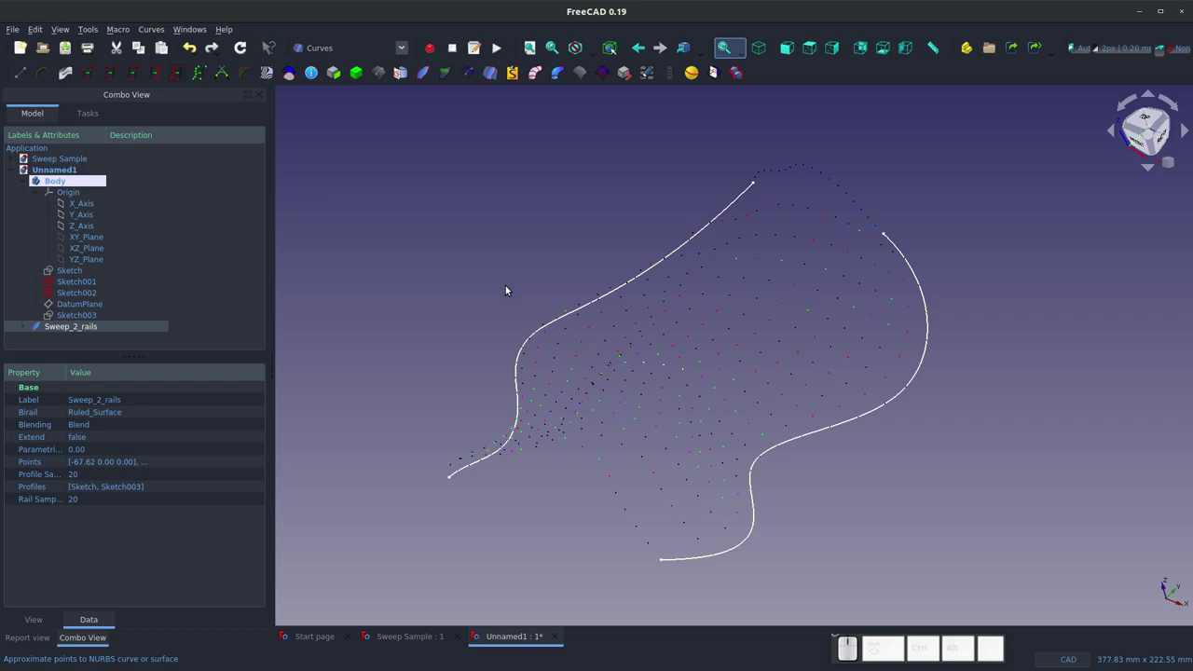
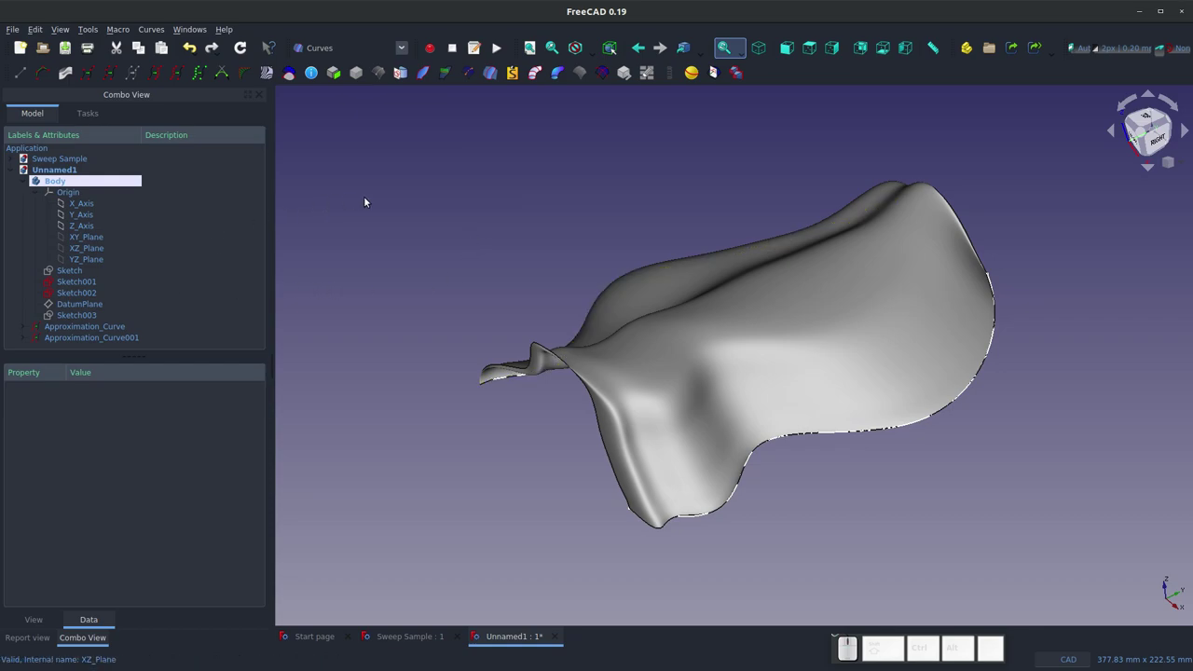
pyautogui.click(382, 199)
pyautogui.click(270, 76)
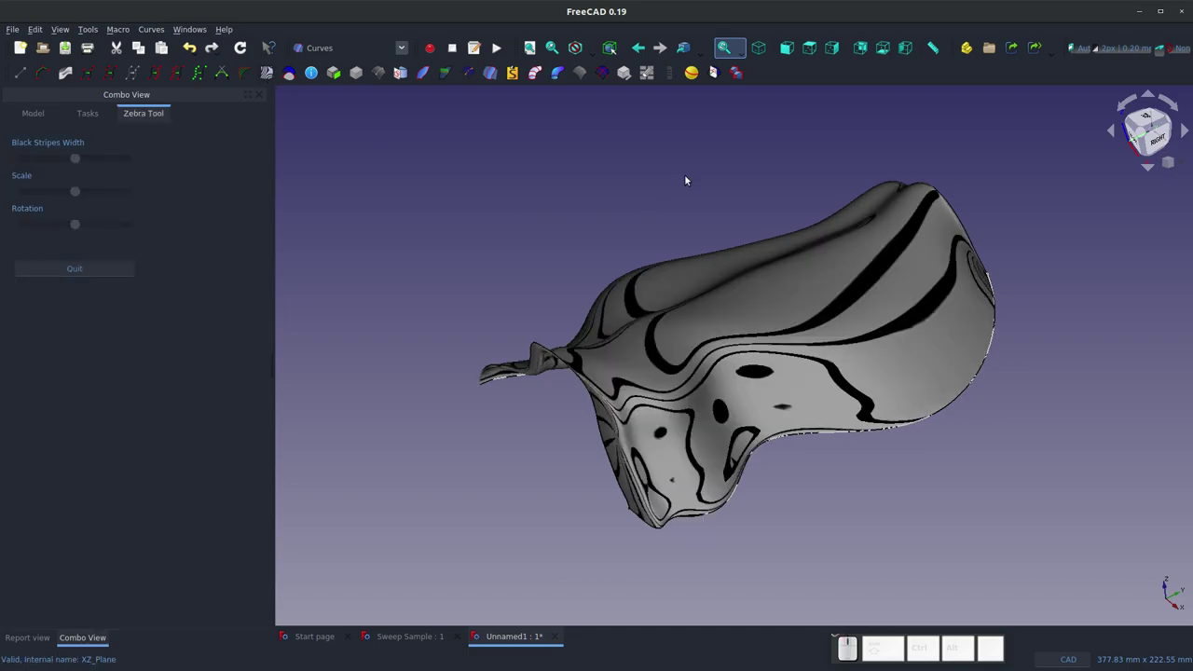
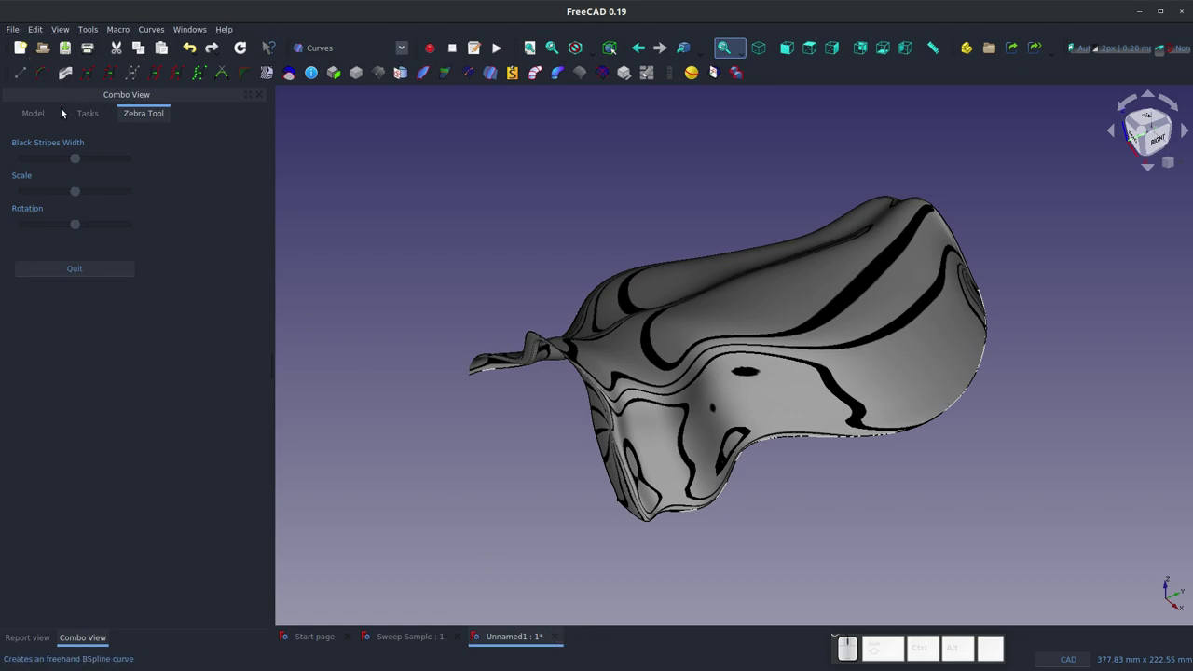
pyautogui.click(512, 412)
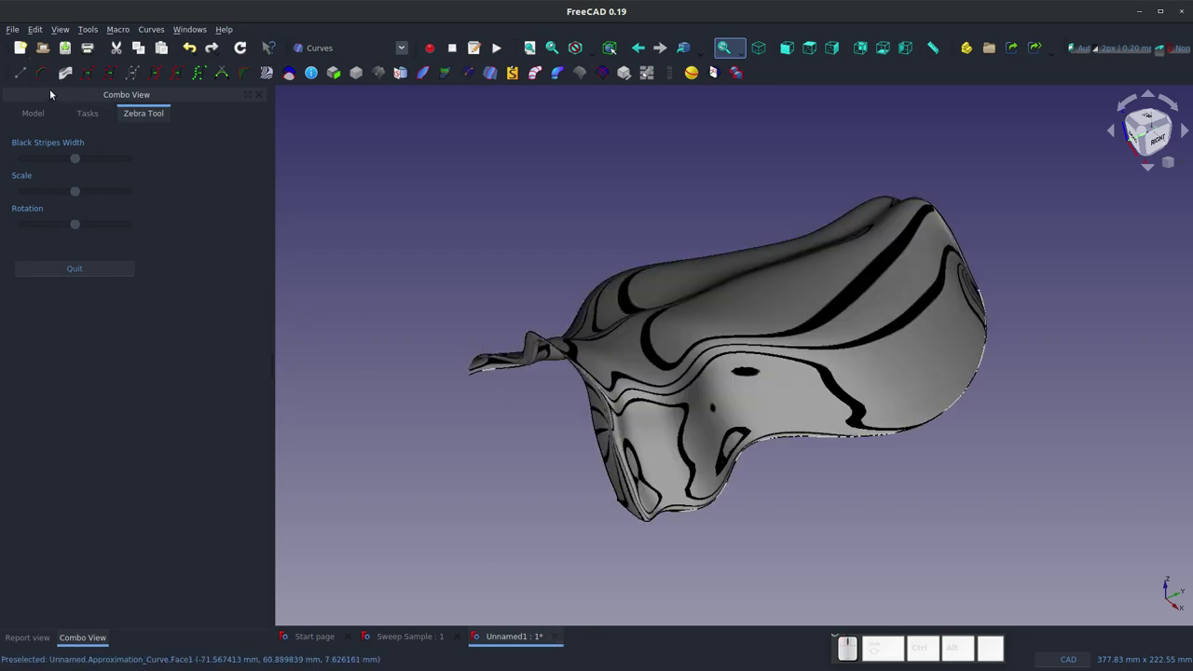
pyautogui.click(34, 647)
pyautogui.click(91, 645)
pyautogui.click(75, 278)
pyautogui.middleClick(392, 269)
pyautogui.click(43, 115)
pyautogui.middleClick(47, 143)
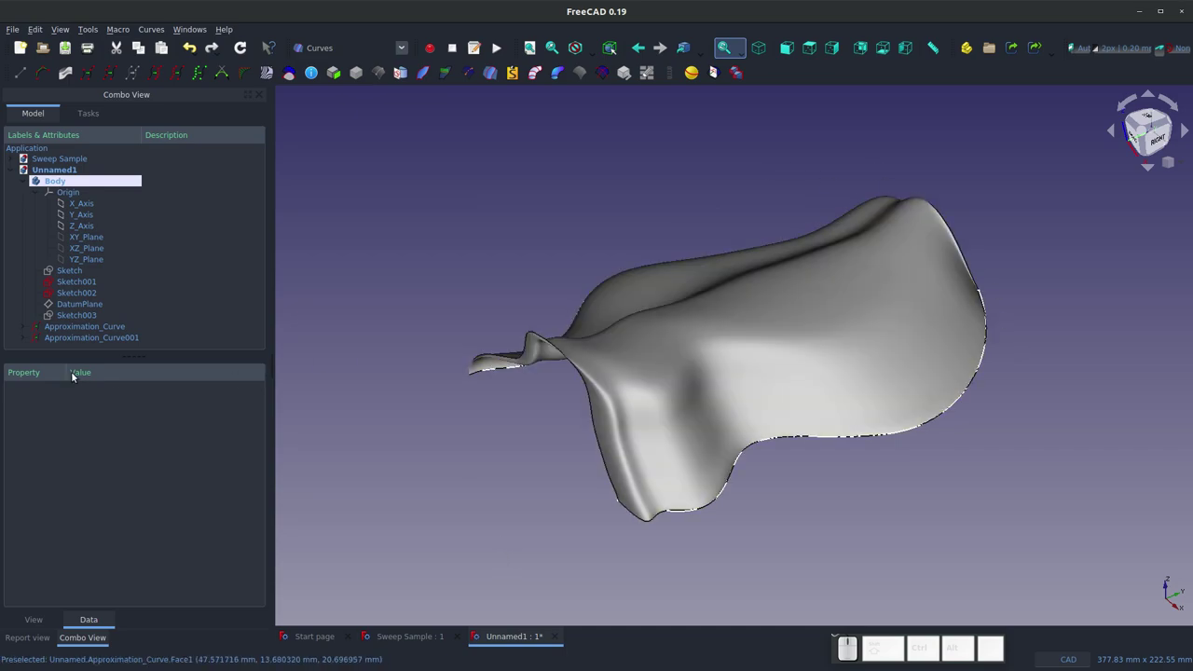
# Step: Delete both Approximation_Curve objects and create a ruled surface between Sketch001 and Sketch002
pyautogui.scroll(-3)
pyautogui.click(69, 339)
pyautogui.press('Delete')
pyautogui.doubleClick(88, 338)
pyautogui.press('Delete')
pyautogui.click(89, 335)
pyautogui.click(89, 335)
pyautogui.press('Delete')
pyautogui.click(87, 334)
pyautogui.press('Delete')
pyautogui.click(83, 332)
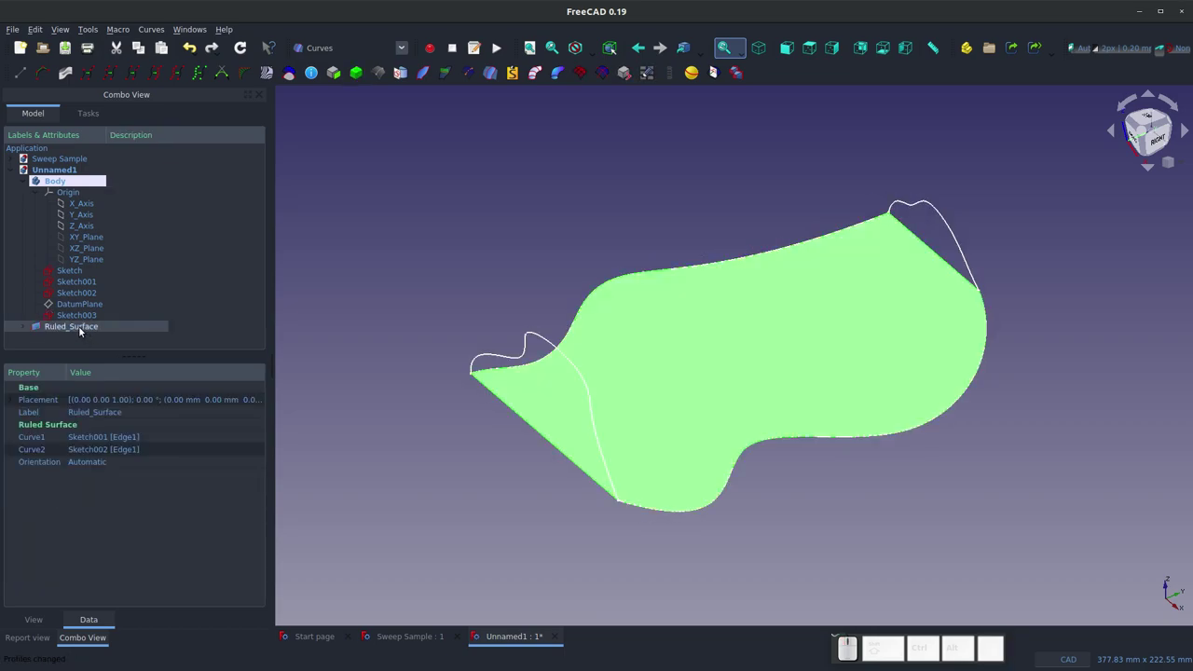
# Step: Expand the ruled surface's rails, open the old end-profile sketch and drag its curve's top end higher
pyautogui.click(25, 324)
pyautogui.scroll(-3)
pyautogui.click(86, 334)
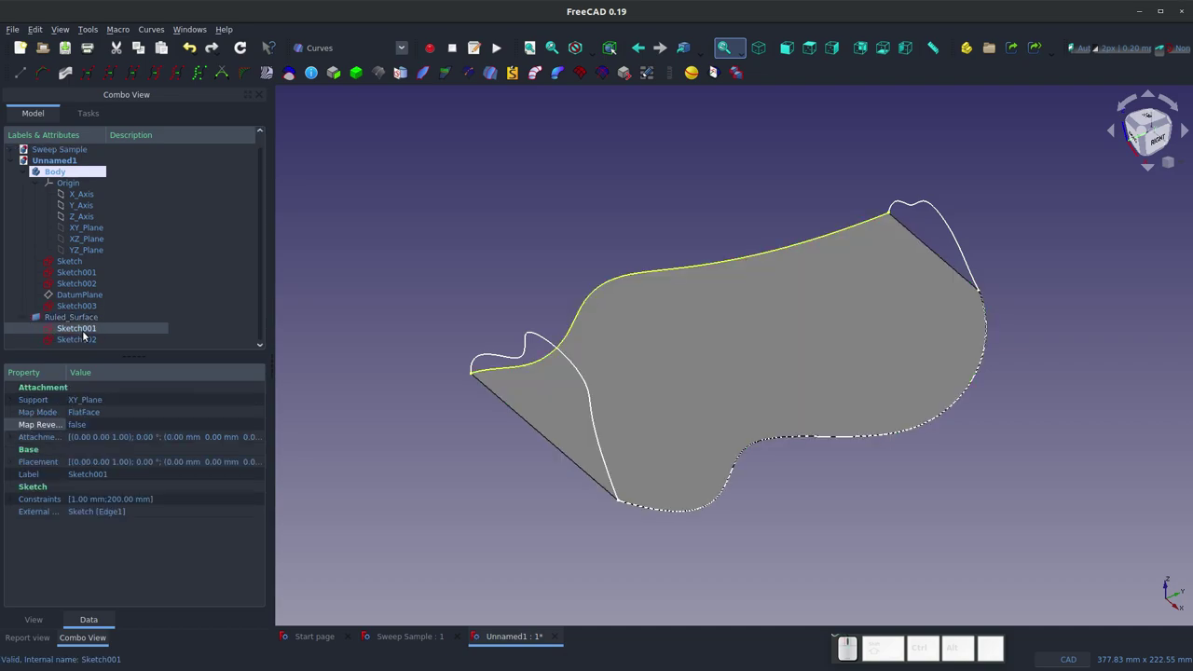
pyautogui.click(88, 350)
pyautogui.middleClick(88, 349)
pyautogui.click(89, 350)
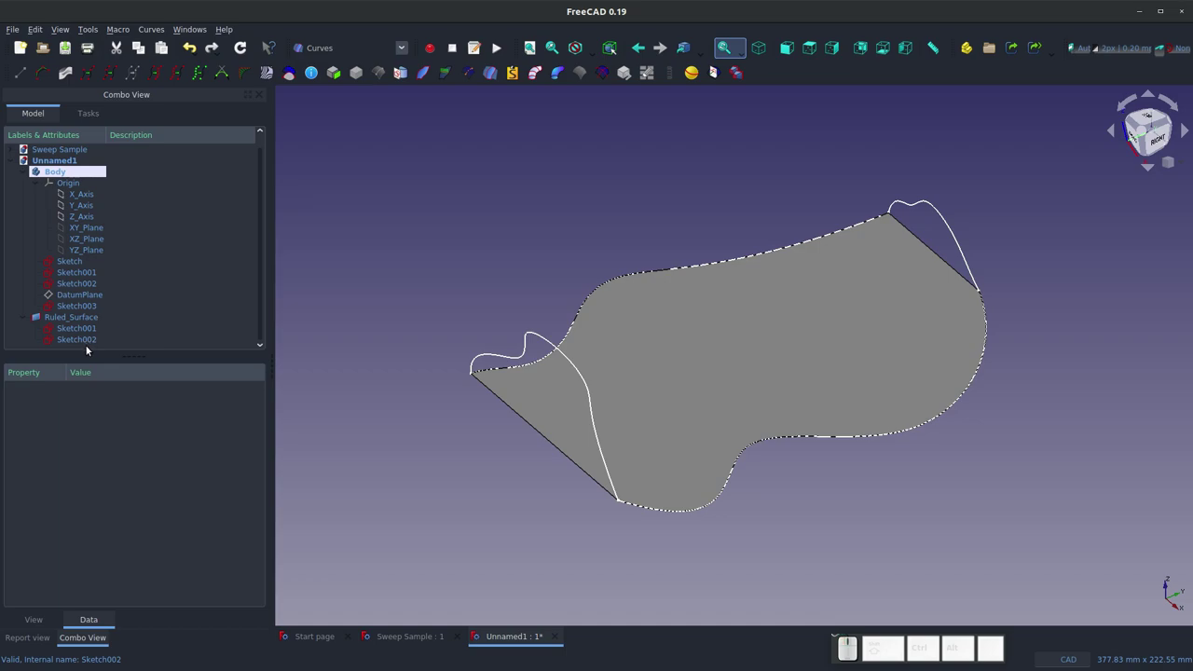
pyautogui.click(83, 342)
pyautogui.scroll(-3)
pyautogui.scroll(3)
pyautogui.click(644, 344)
pyautogui.press('Delete')
pyautogui.moveTo(646, 349); pyautogui.dragTo(682, 169)
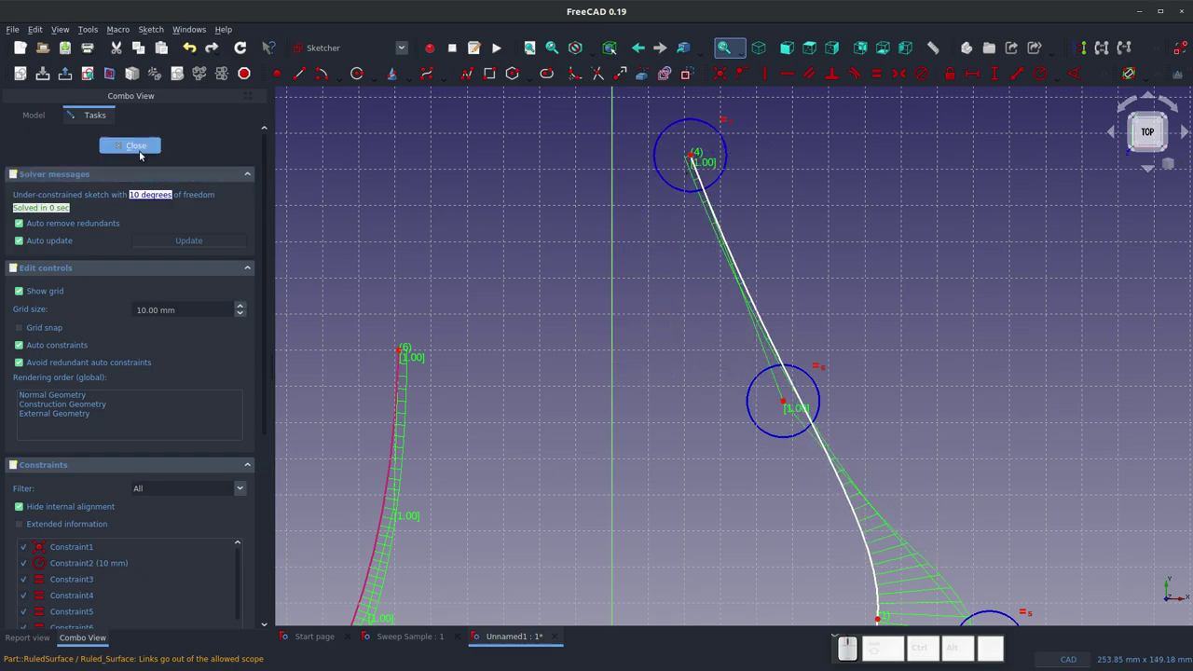
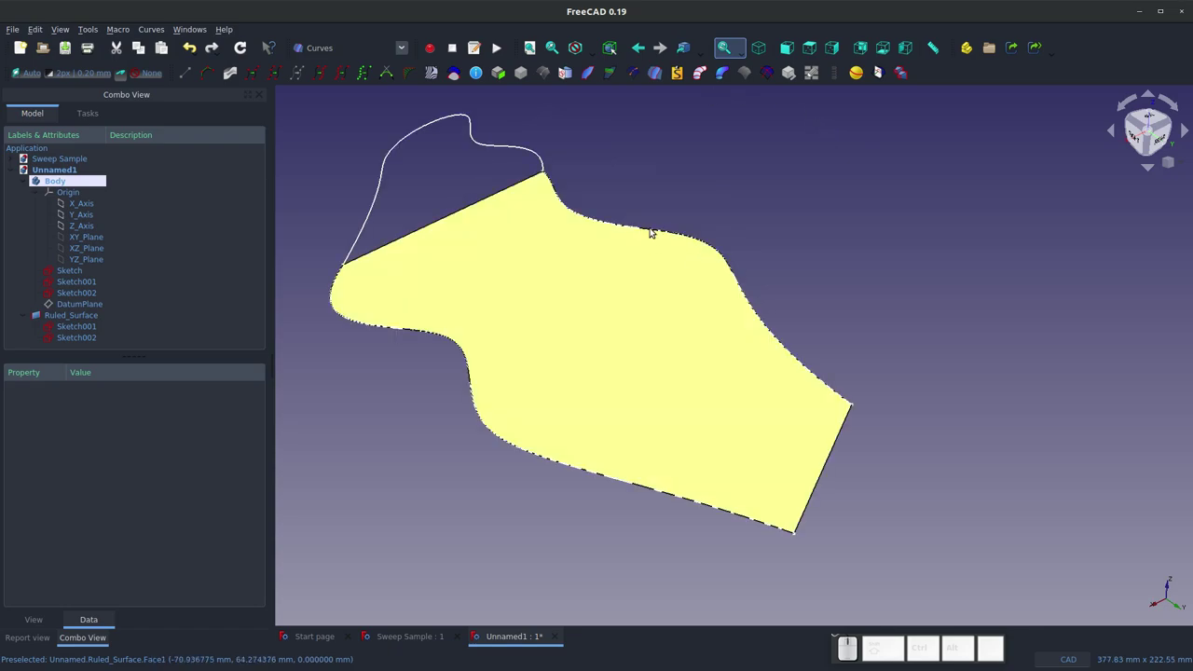
# Step: In Sketcher, attach a new sketch NormalToEdge on the ruled surface's end edge, draw a line, and close it
pyautogui.click(407, 52)
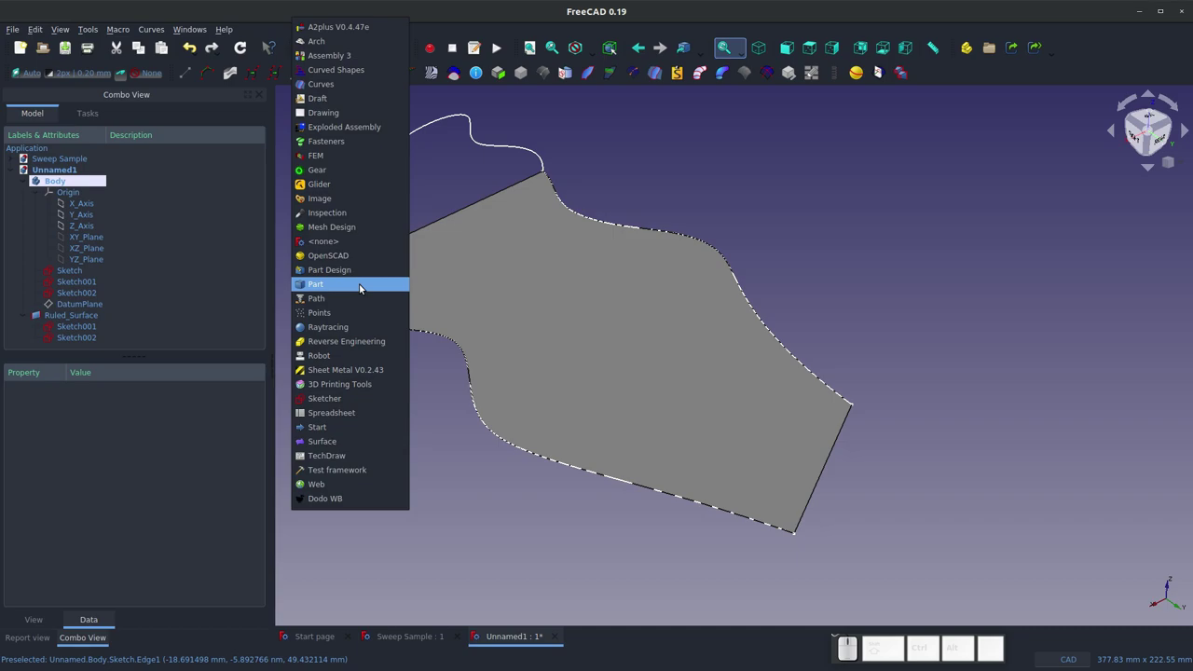
pyautogui.click(343, 398)
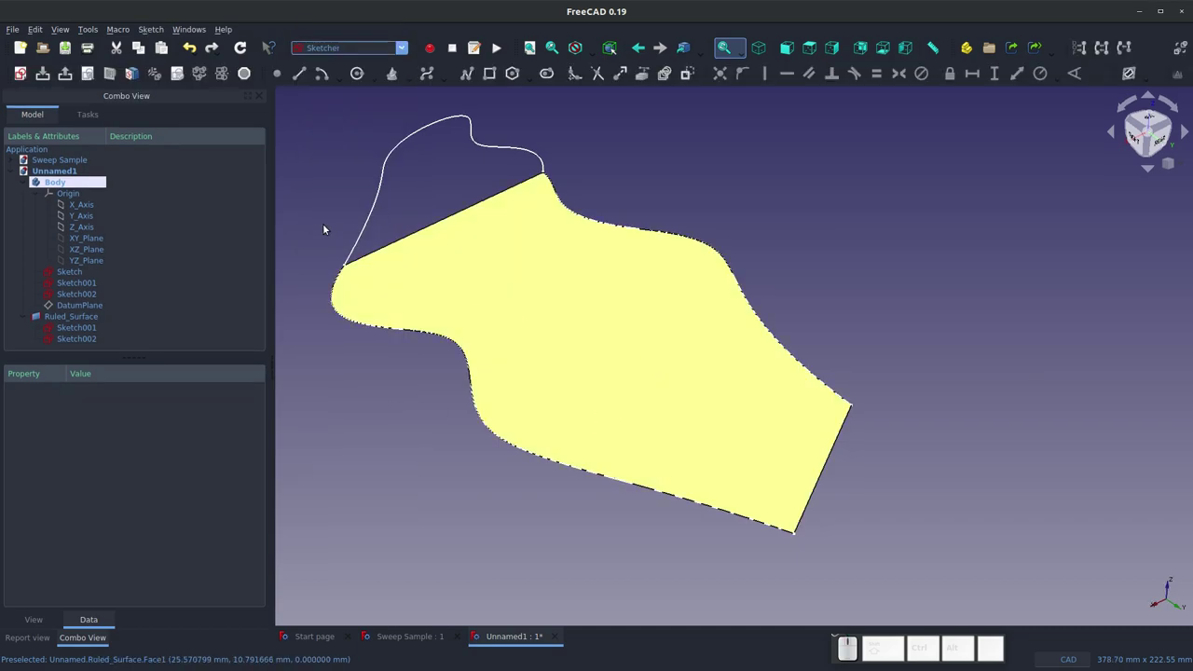
pyautogui.click(831, 458)
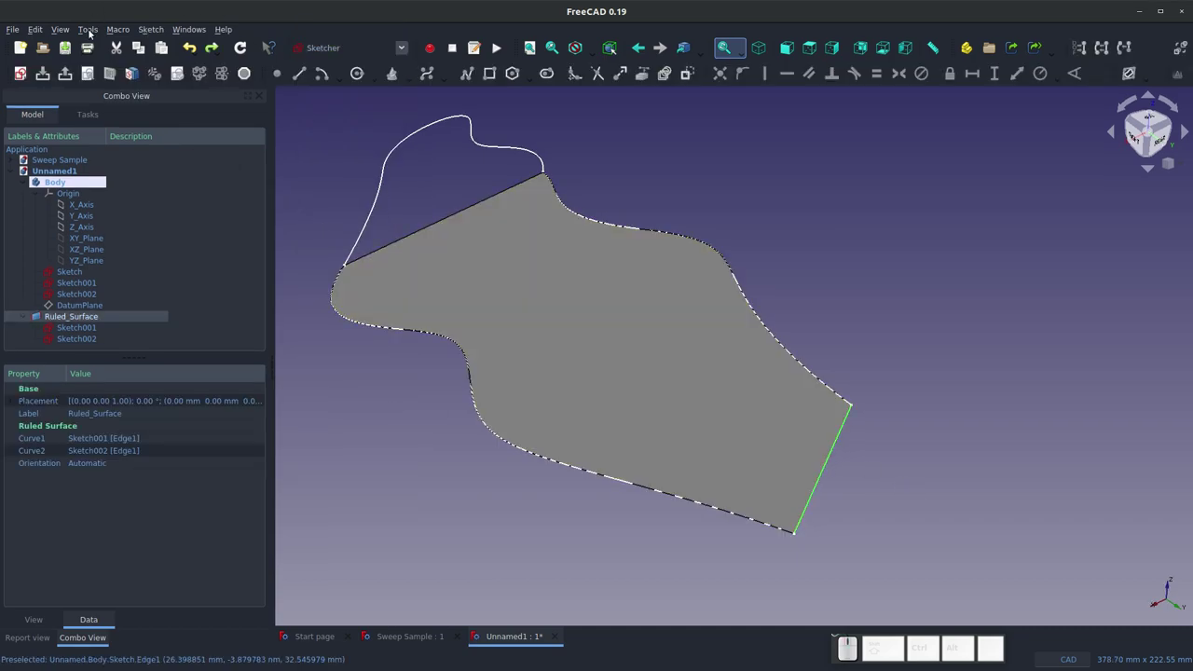
pyautogui.click(21, 73)
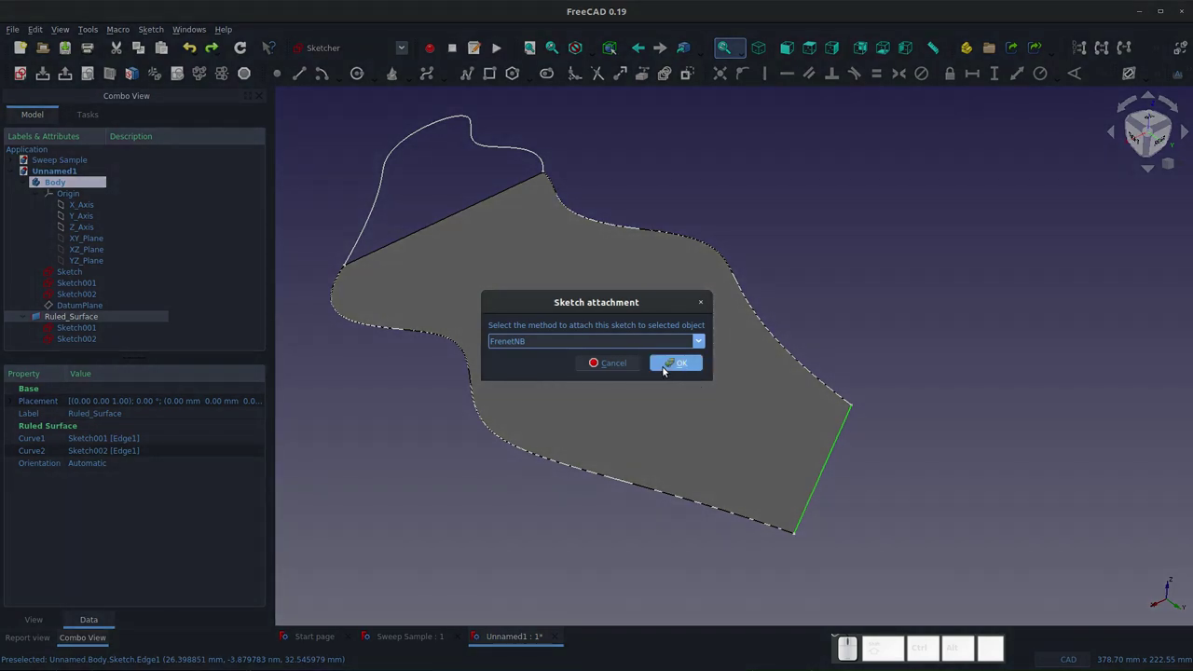
pyautogui.click(705, 335)
pyautogui.click(700, 341)
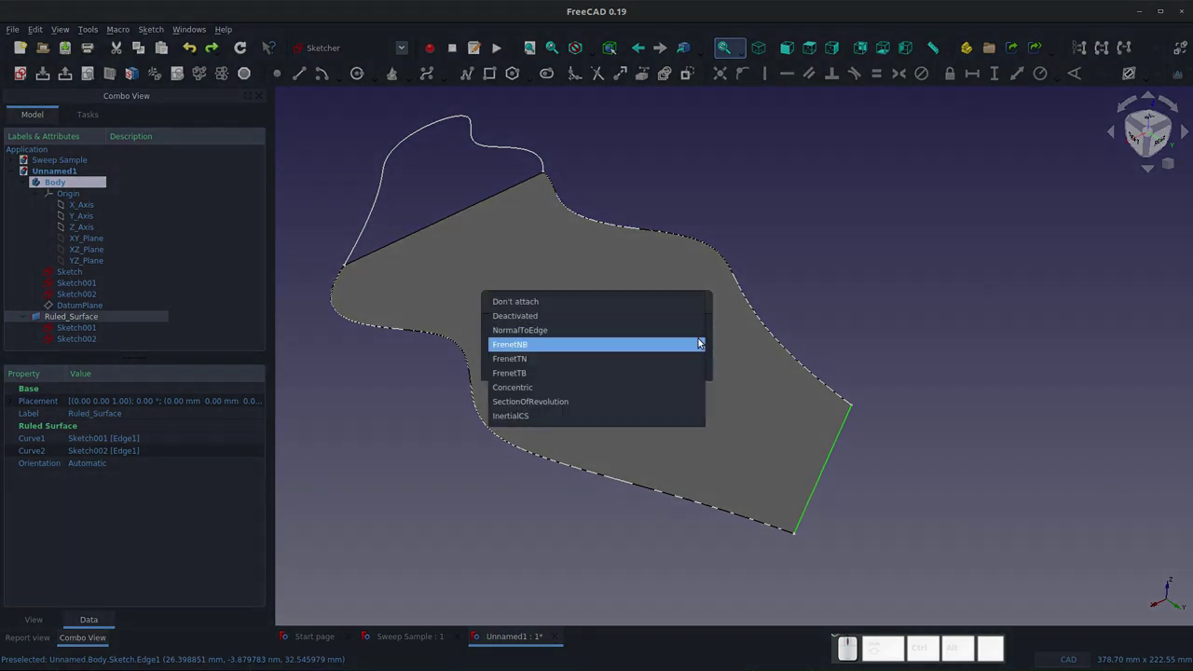
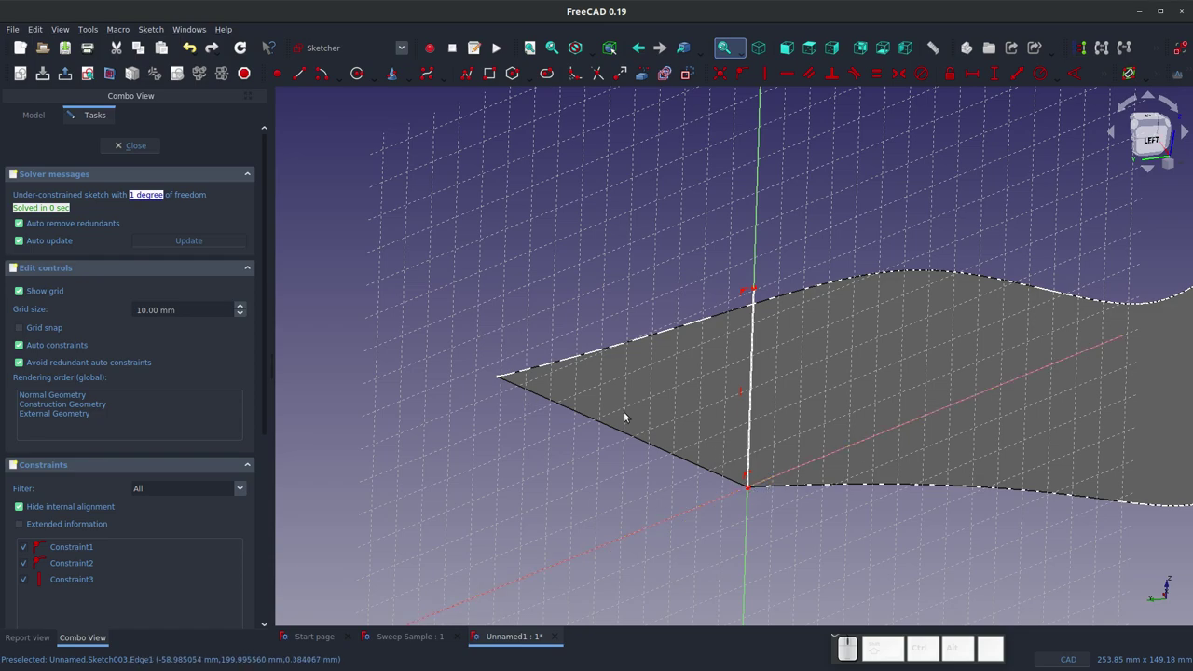
pyautogui.click(138, 146)
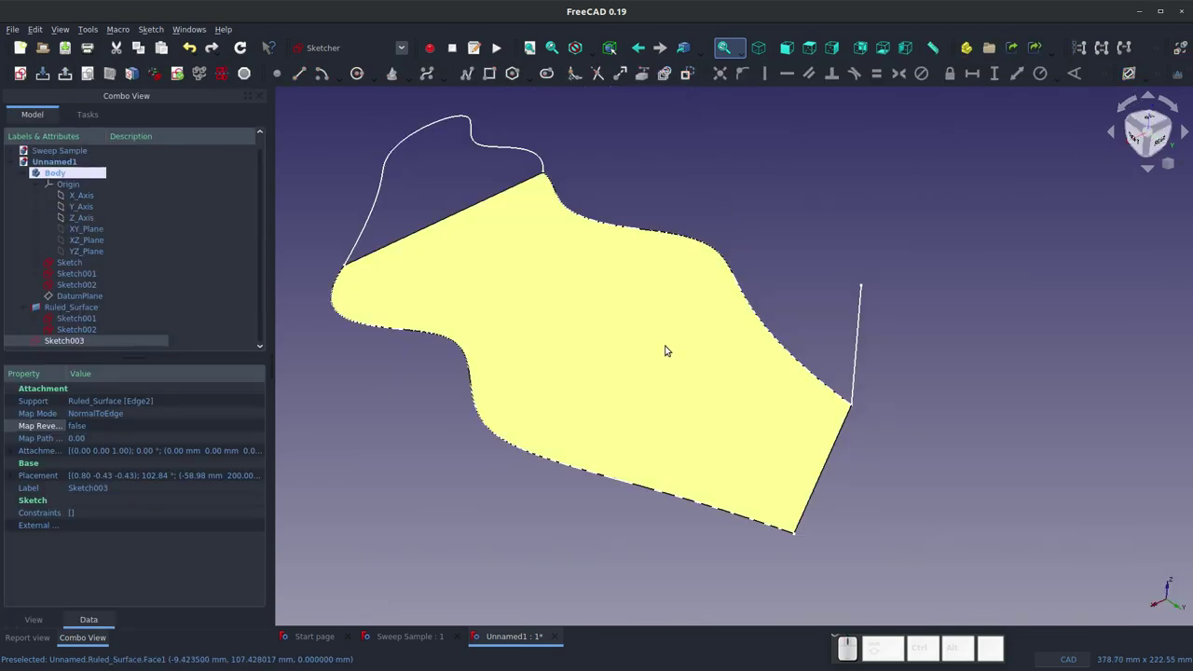
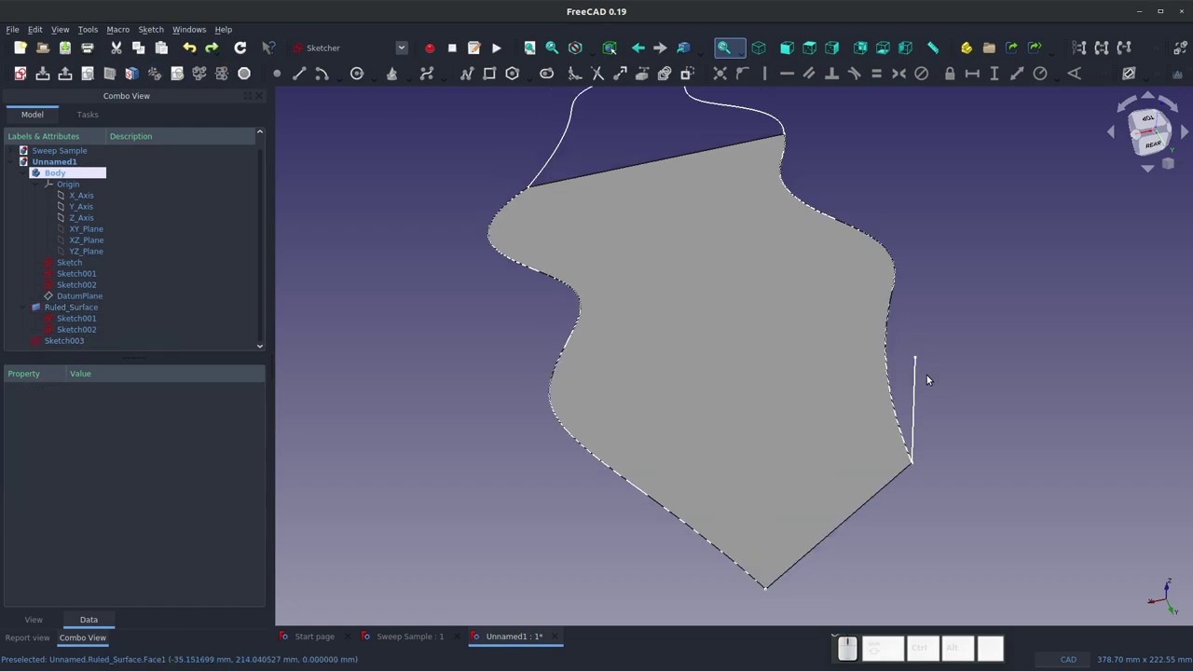
# Step: Create Sketch004 on Sketch003's line and the ruled surface's end edge, holding a constrained B-spline profile
pyautogui.click(917, 384)
pyautogui.click(875, 497)
pyautogui.click(16, 79)
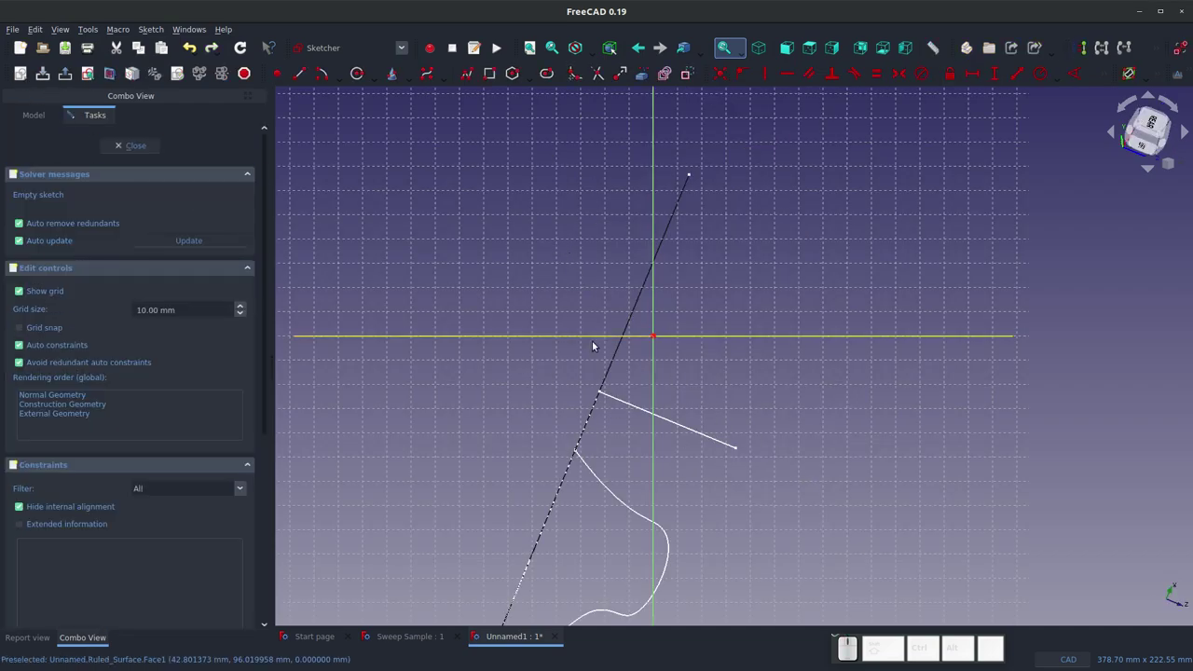
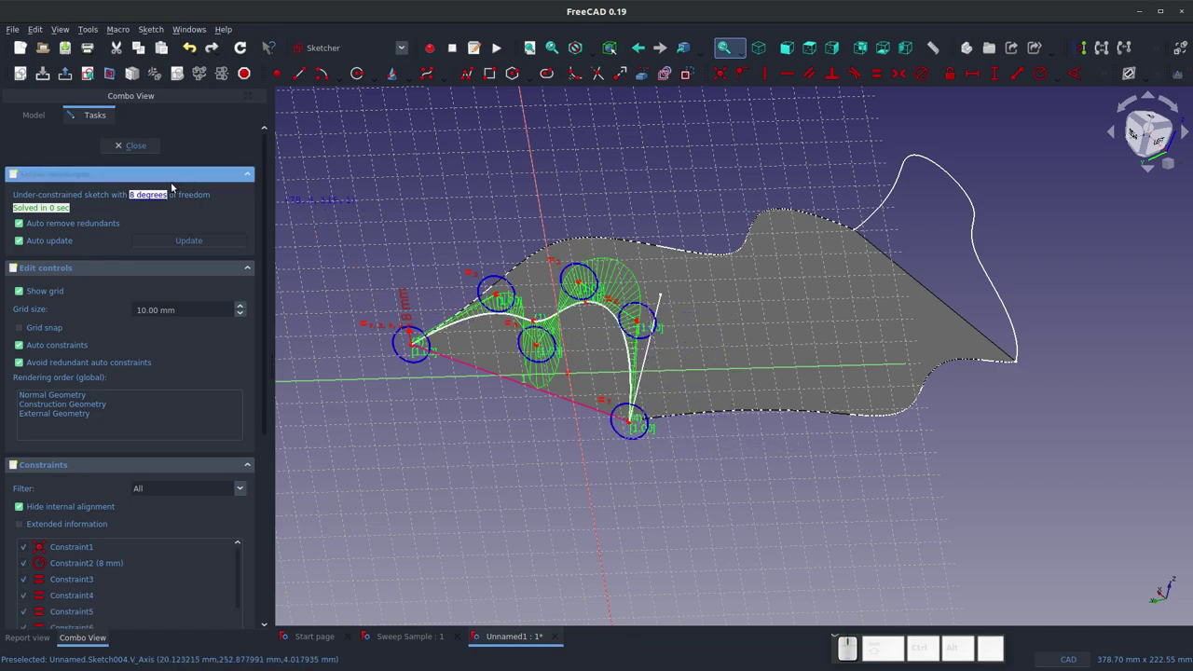
pyautogui.click(133, 155)
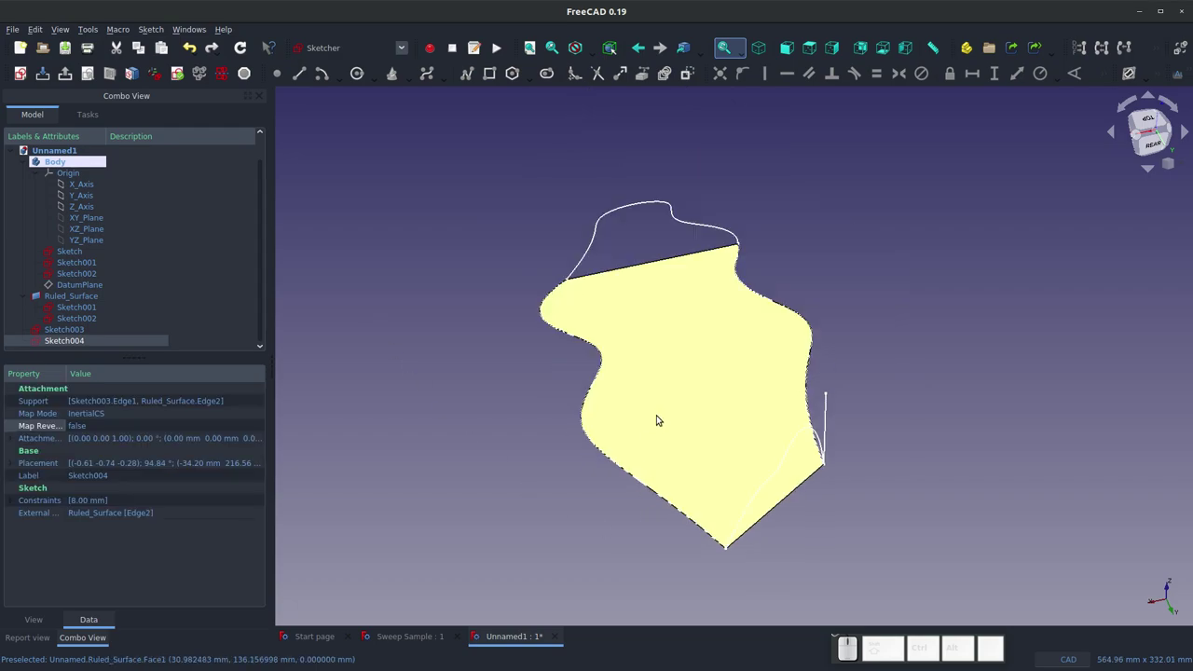
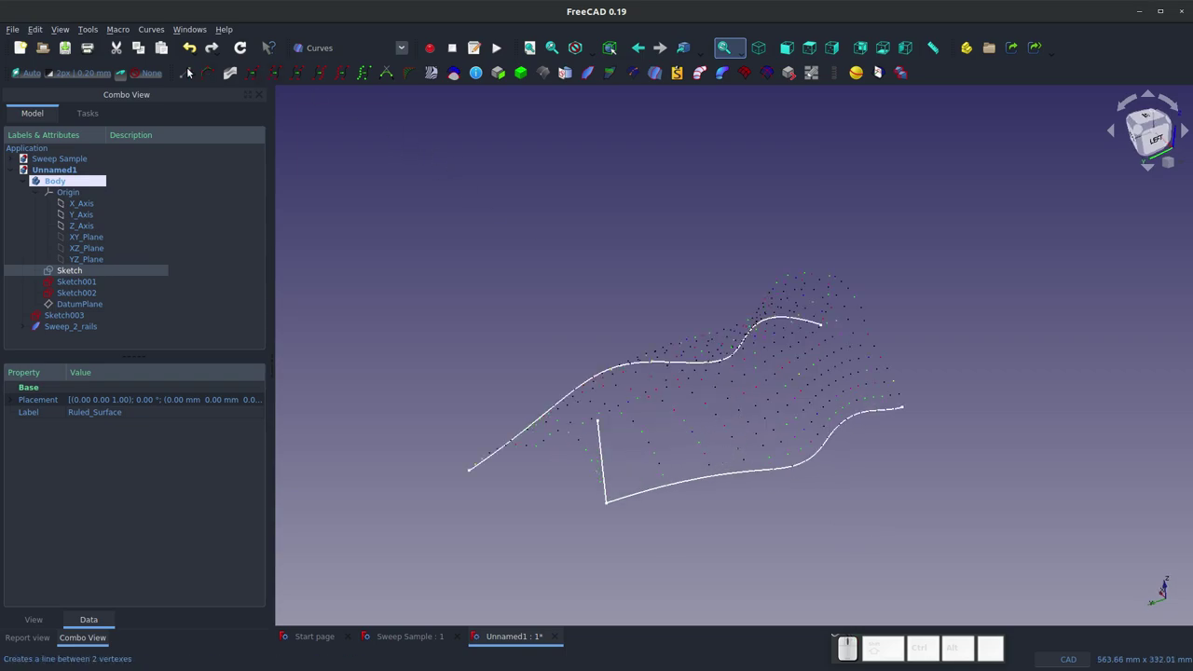
# Step: Approximate the Sweep_2_rails point cloud of Sketch004 and Sketch into a B-spline surface
pyautogui.click(79, 330)
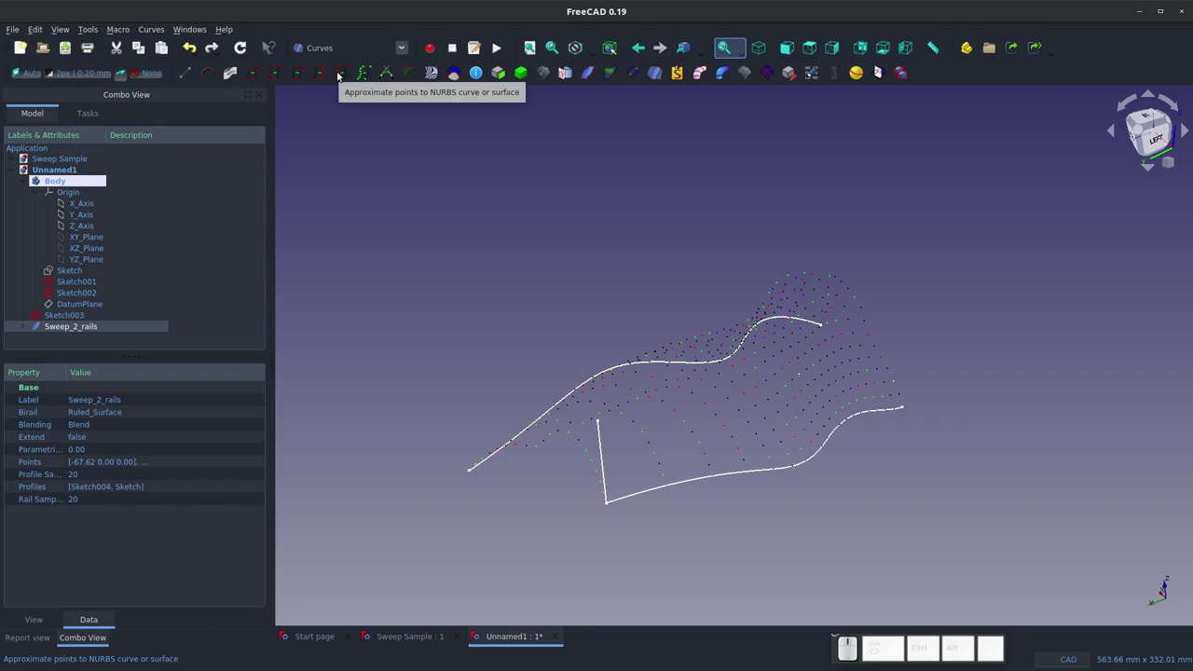
pyautogui.click(339, 74)
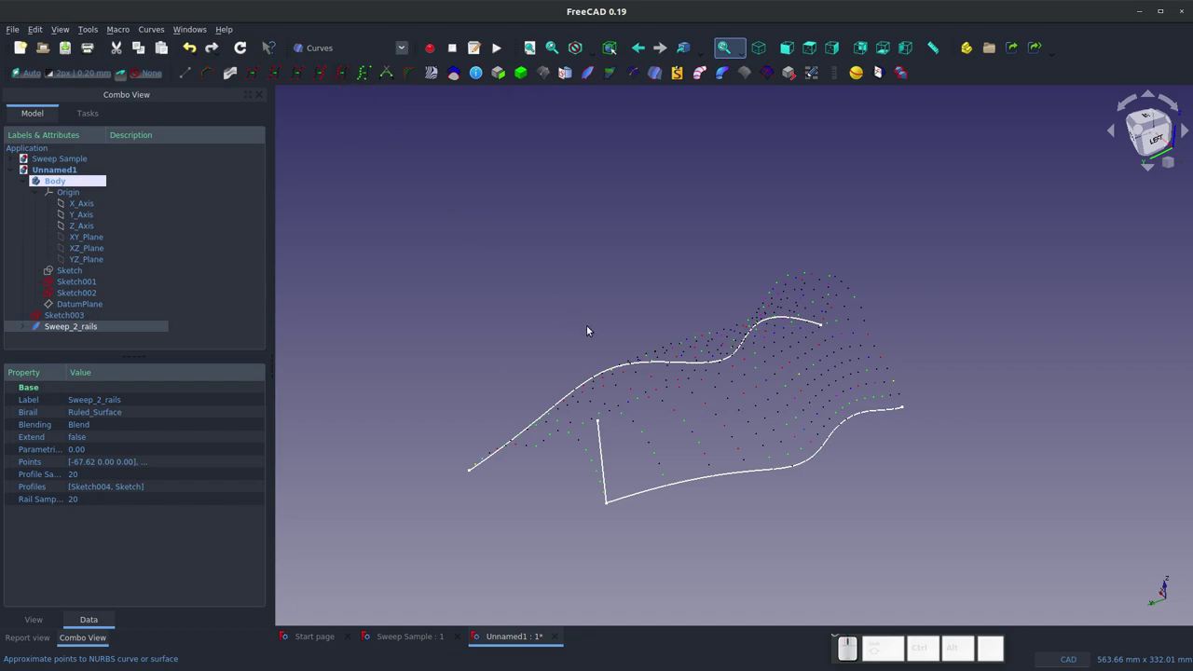